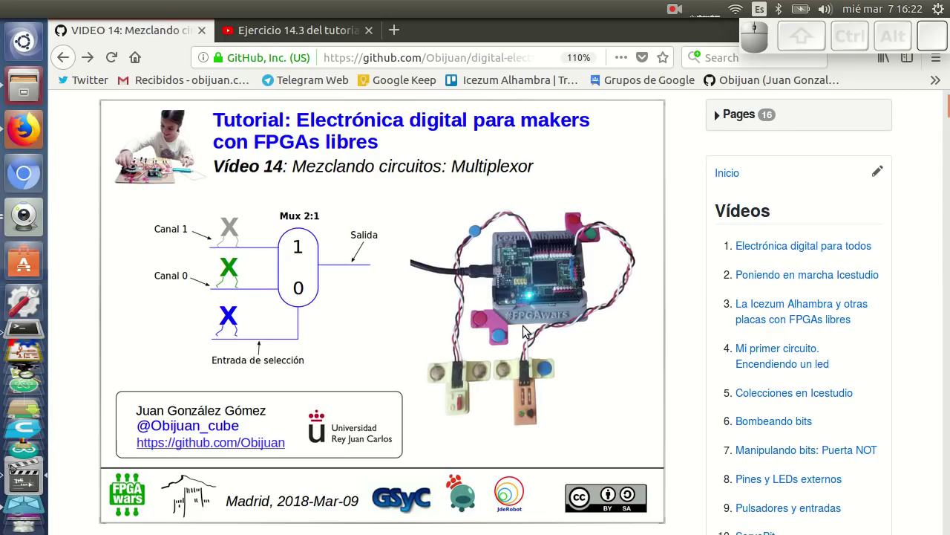
# - Scroll the wiki from the header image to the Combinando circuitos superposition diagram
pyautogui.scroll(-3)
pyautogui.scroll(3)
pyautogui.scroll(3)
pyautogui.scroll(3)
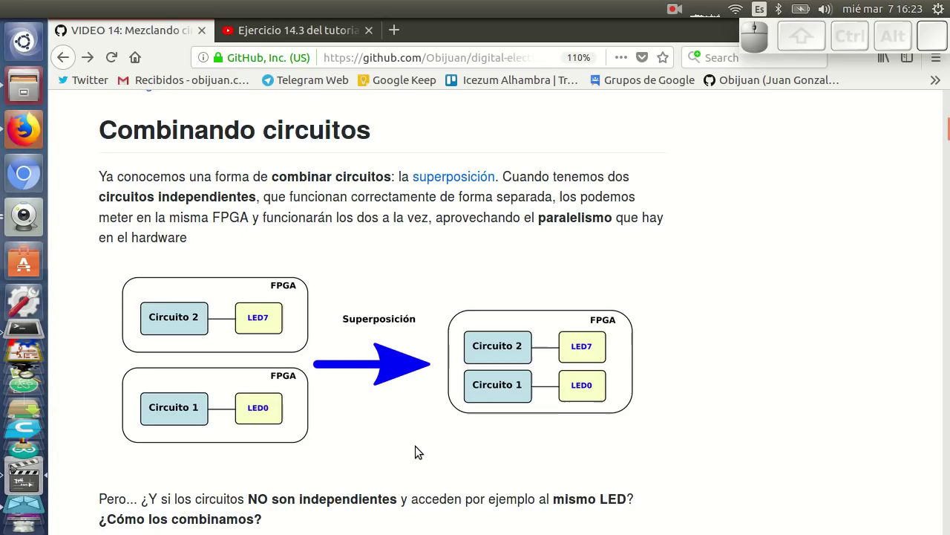
# - Scroll past the superposition diagram to the paragraph on two circuits sharing LED0 by multiplexing
pyautogui.scroll(-3)
pyautogui.scroll(-3)
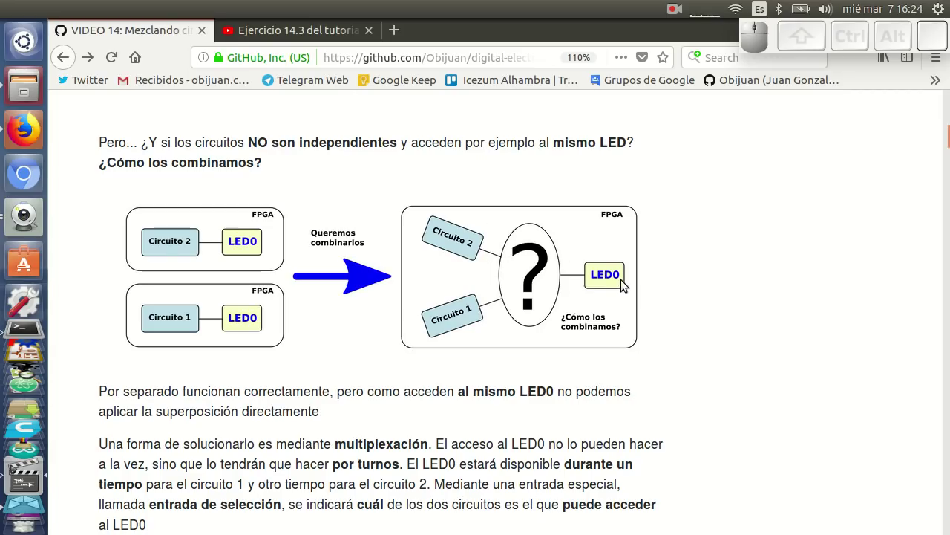
pyautogui.scroll(-3)
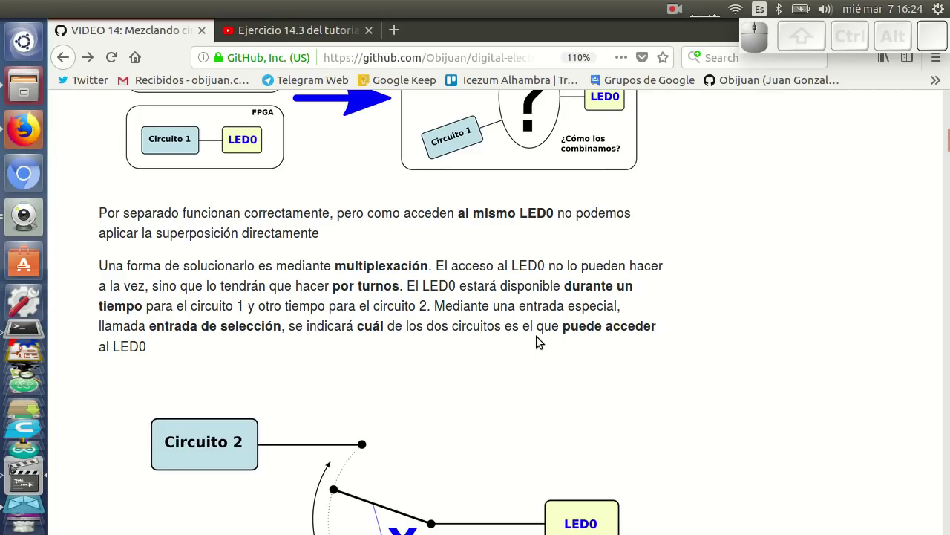
# - Scroll through the selection-bit switch diagram and animation down to the Multiplexor 2:1 heading
pyautogui.scroll(-3)
pyautogui.scroll(3)
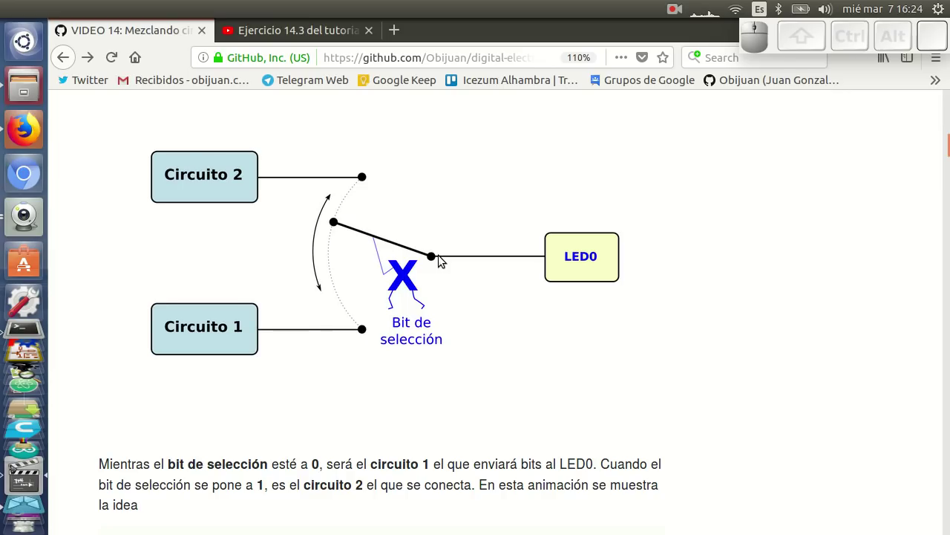
pyautogui.scroll(-3)
pyautogui.scroll(-3)
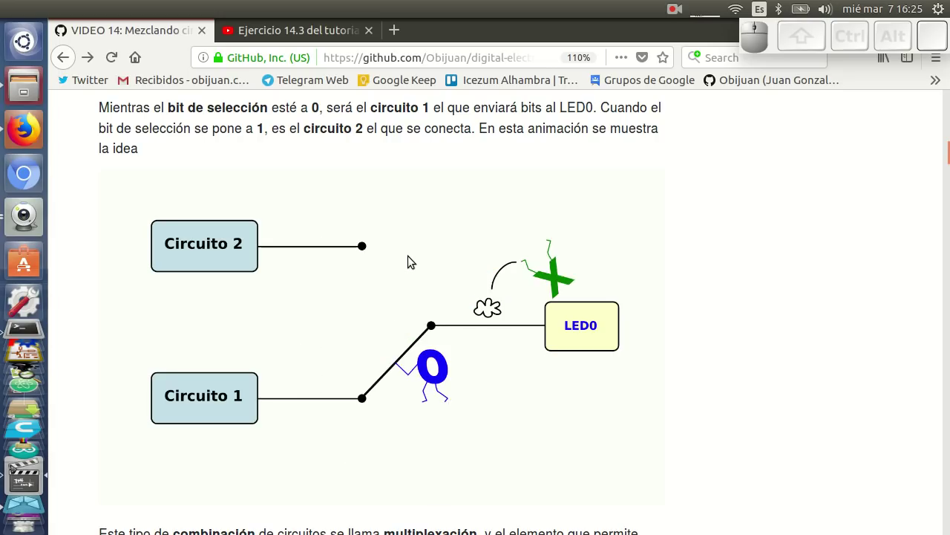
pyautogui.scroll(-3)
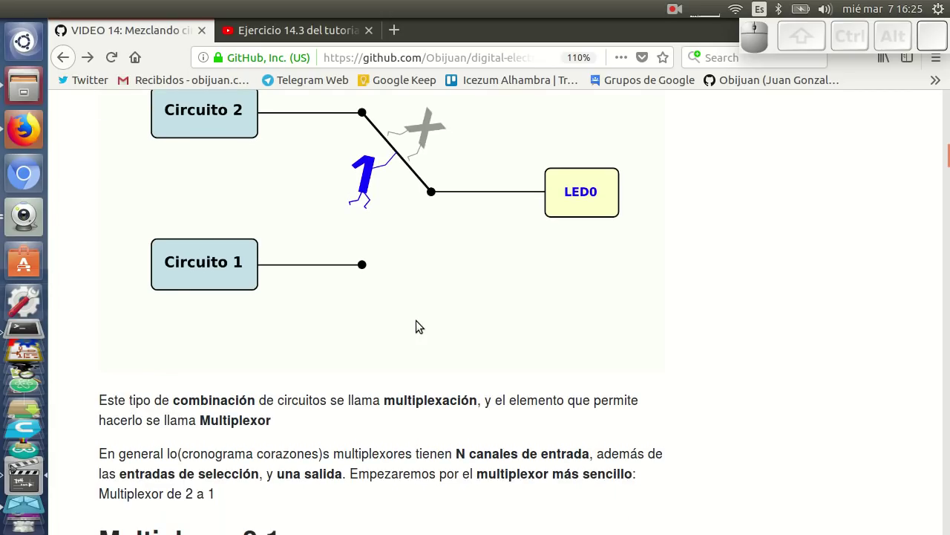
pyautogui.scroll(3)
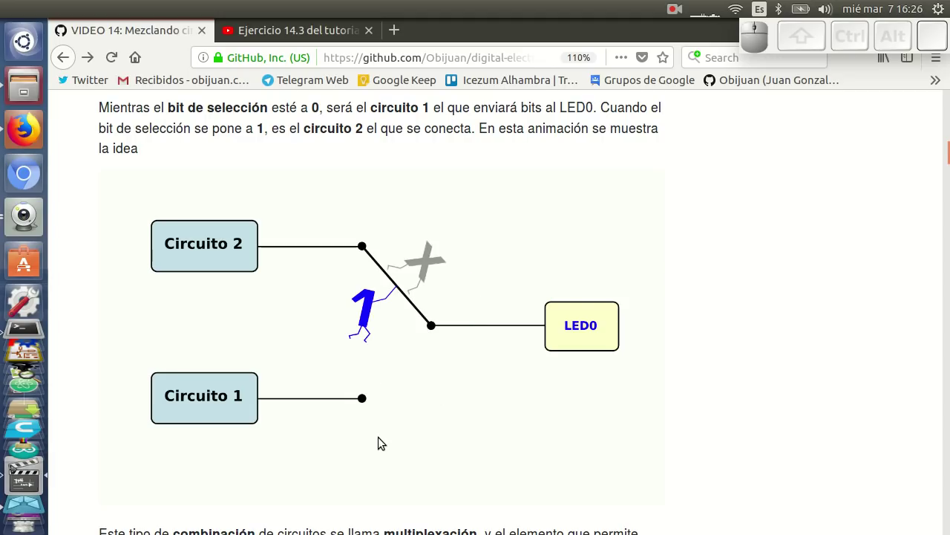
pyautogui.scroll(-3)
# - Scroll past the Mux 2:1 diagram to the Canal/Selección/Salida truth table above Ejemplo 1
pyautogui.middleClick(439, 373)
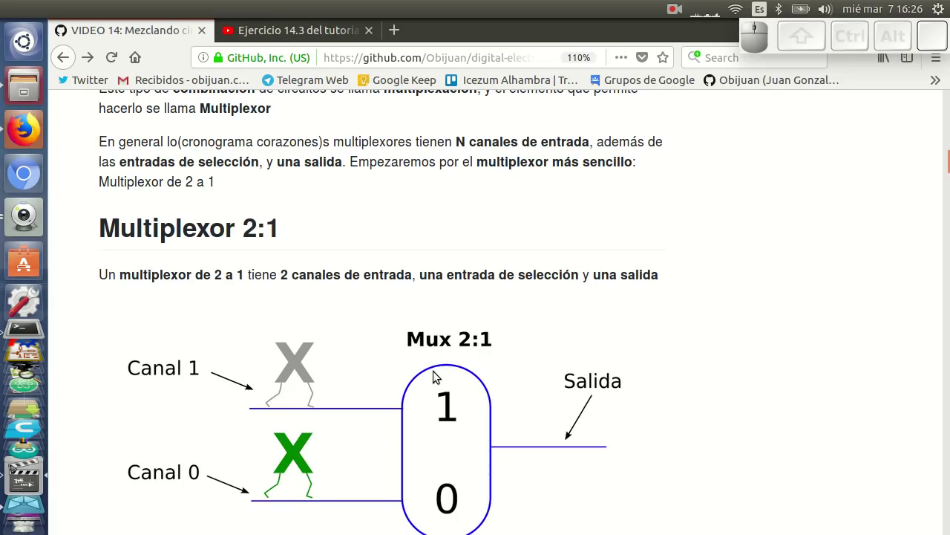
pyautogui.scroll(-3)
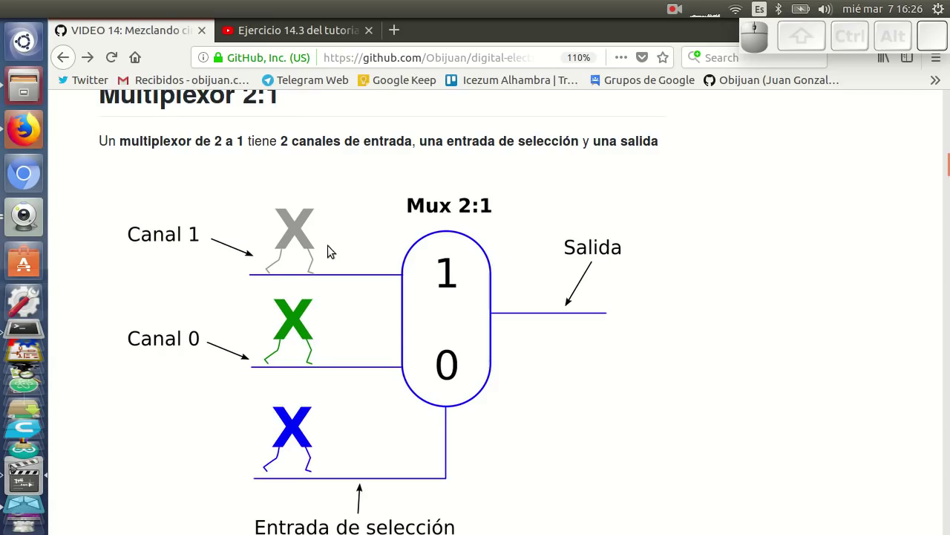
pyautogui.scroll(-3)
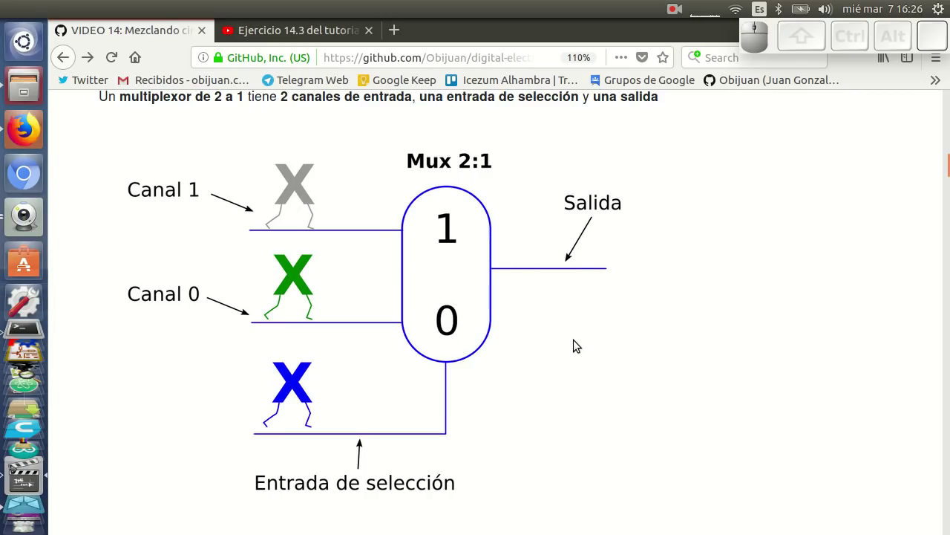
pyautogui.scroll(-3)
pyautogui.scroll(-3)
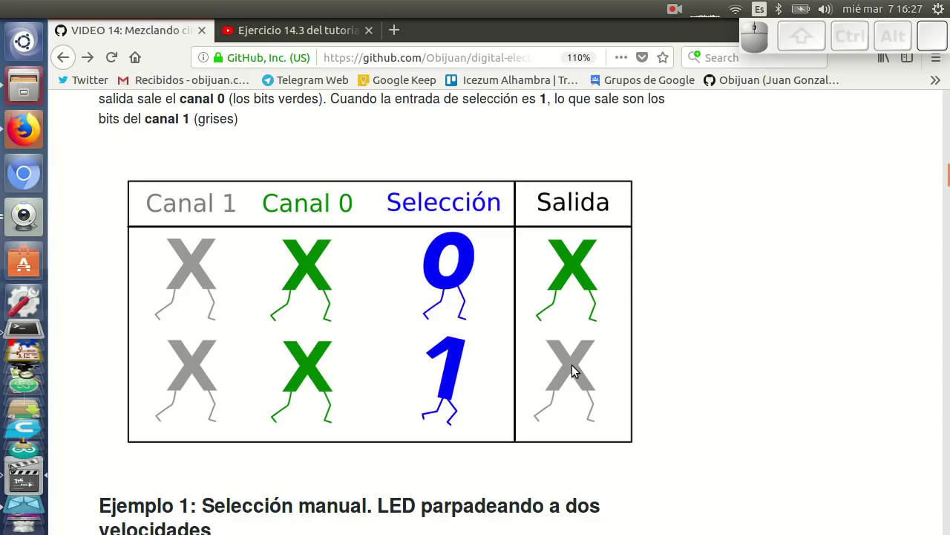
# - Scroll to Ejemplo 1: Selección manual and its photo of the physical board assembly
pyautogui.scroll(-3)
pyautogui.scroll(-3)
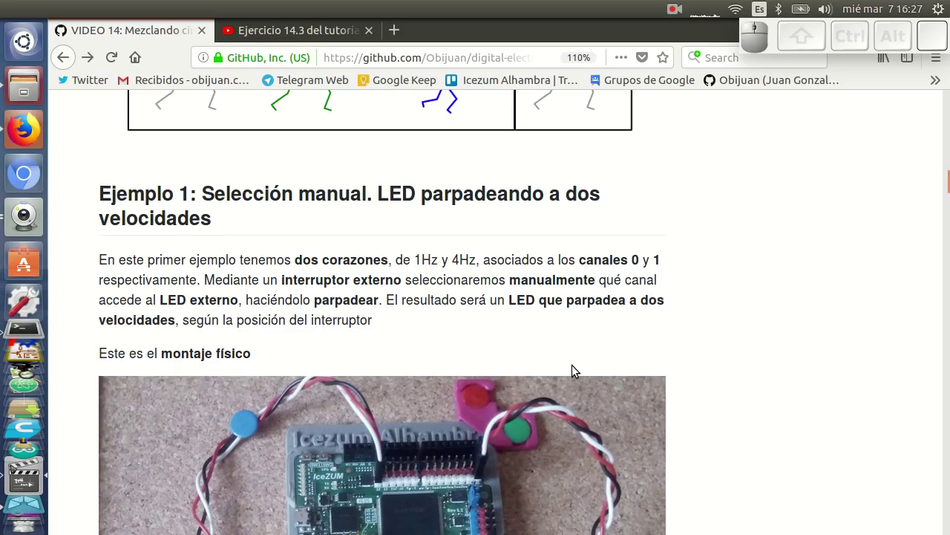
pyautogui.scroll(-3)
pyautogui.scroll(-3)
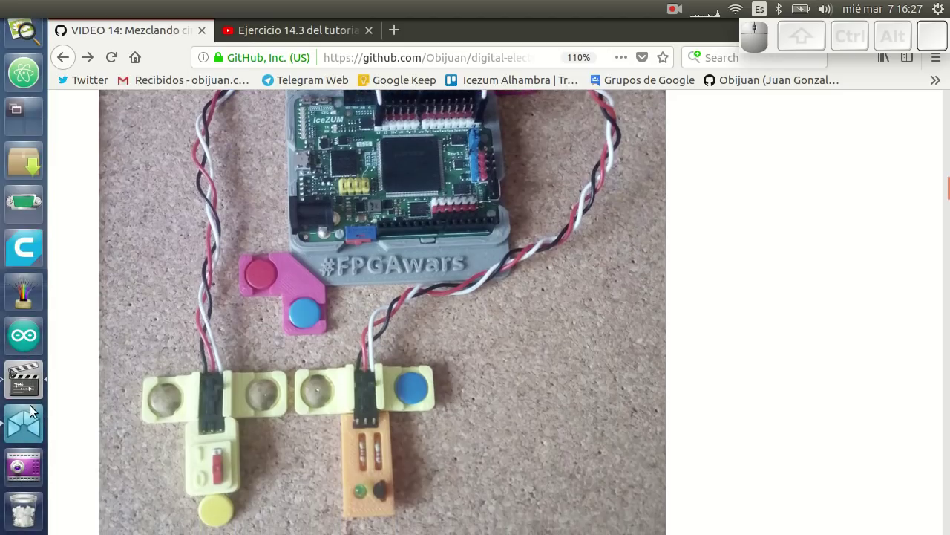
# - Launch Guvcview from the dock to show the live camera view of the Alhambra board
pyautogui.click(23, 216)
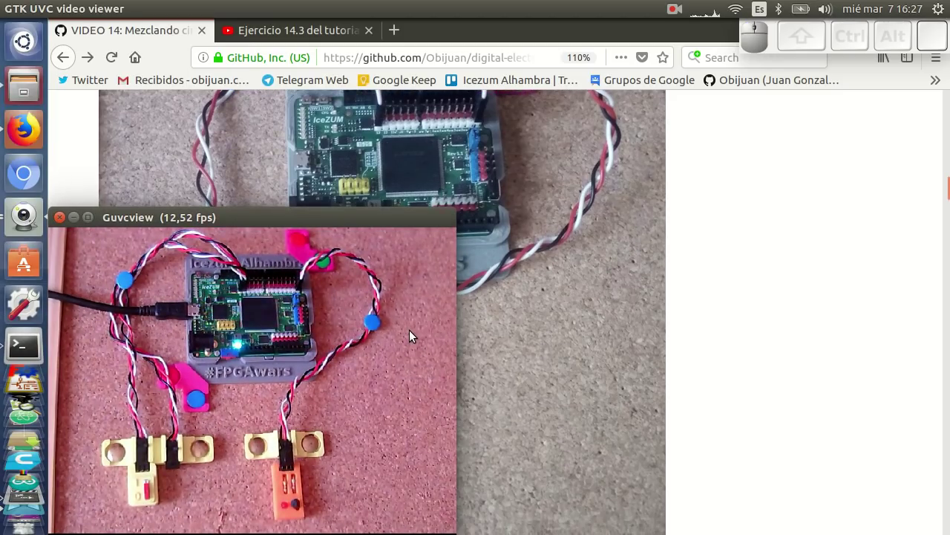
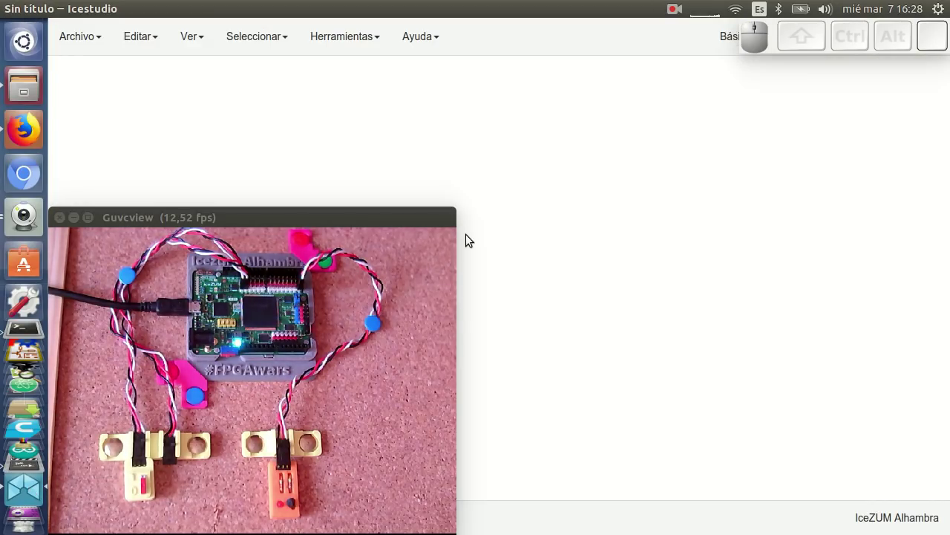
# - Add a Mux-2-1 block from the Varios > Mux menu onto the empty canvas
pyautogui.click(852, 36)
pyautogui.moveTo(602, 58); pyautogui.dragTo(668, 137)
pyautogui.click(699, 156)
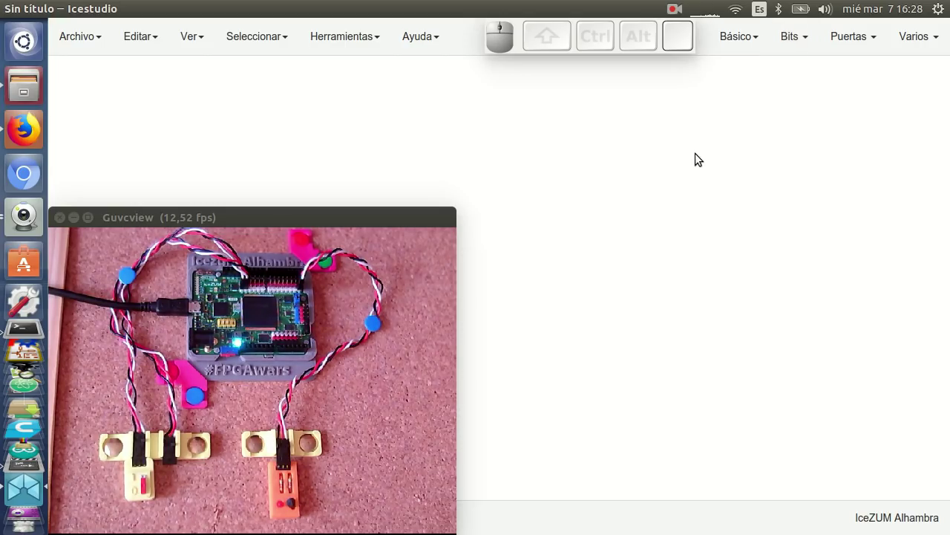
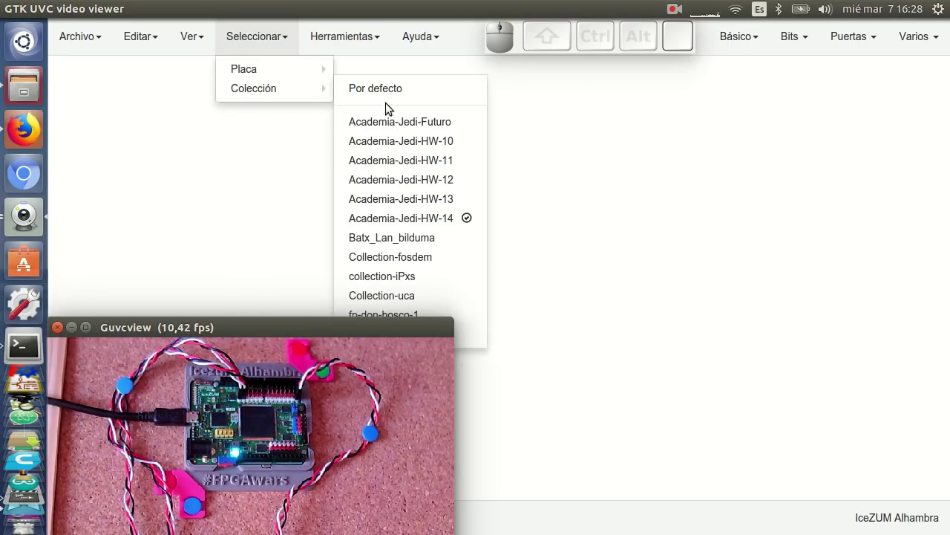
pyautogui.click(446, 223)
pyautogui.moveTo(378, 335); pyautogui.dragTo(645, 184)
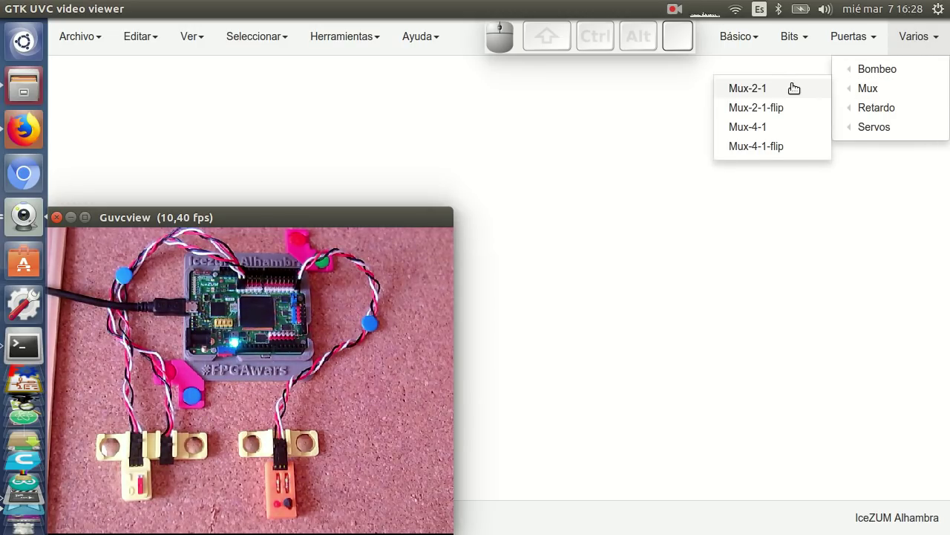
pyautogui.click(781, 88)
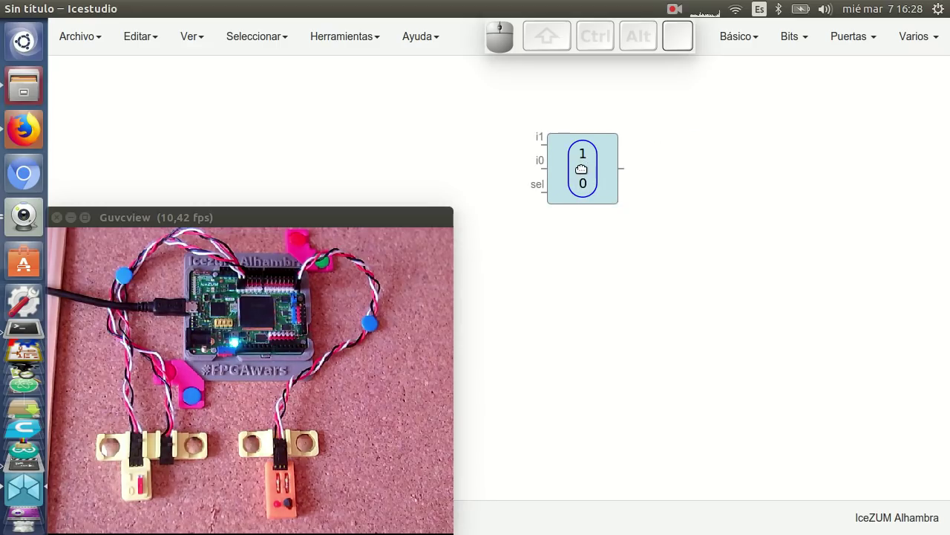
pyautogui.click(574, 169)
# - Try a Mux-2-1-flip block, discard it, and move the multiplexer further right
pyautogui.scroll(3)
pyautogui.moveTo(577, 161); pyautogui.dragTo(891, 76)
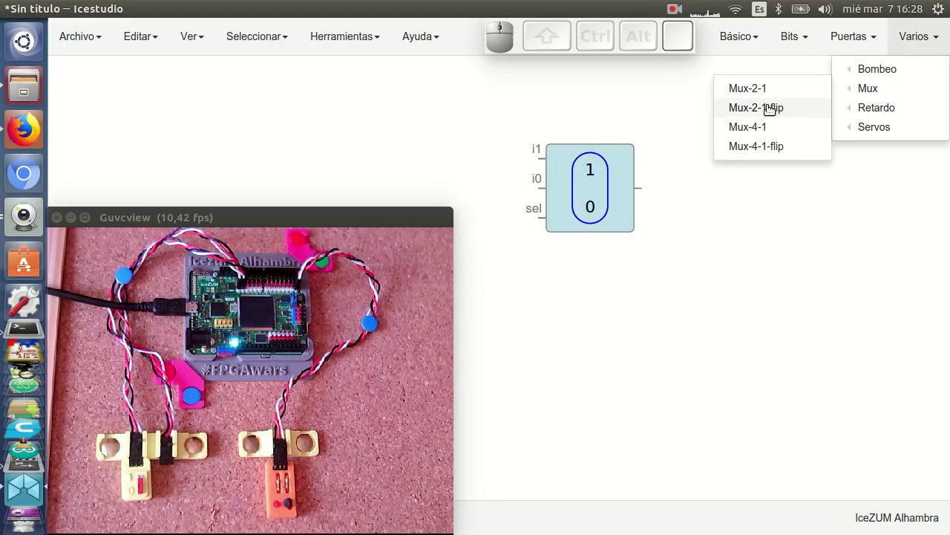
pyautogui.click(771, 105)
pyautogui.click(724, 190)
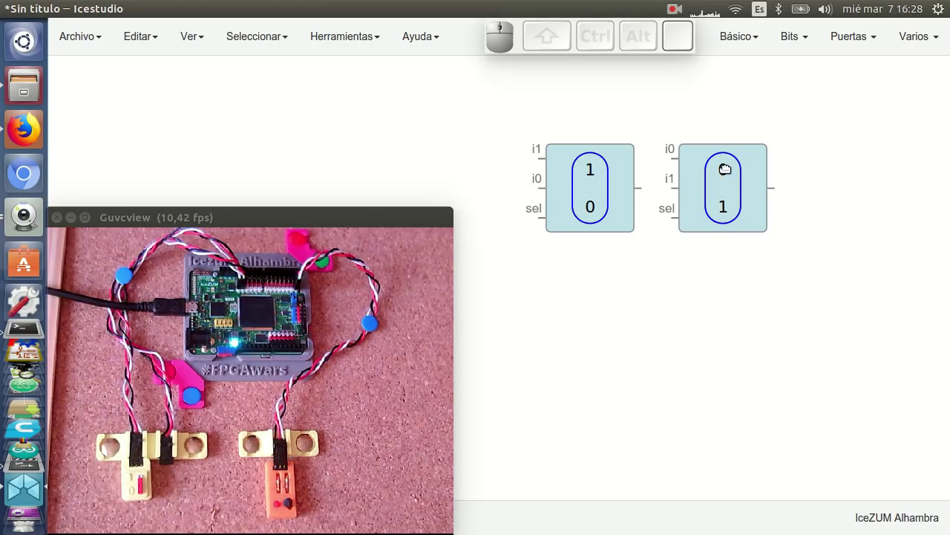
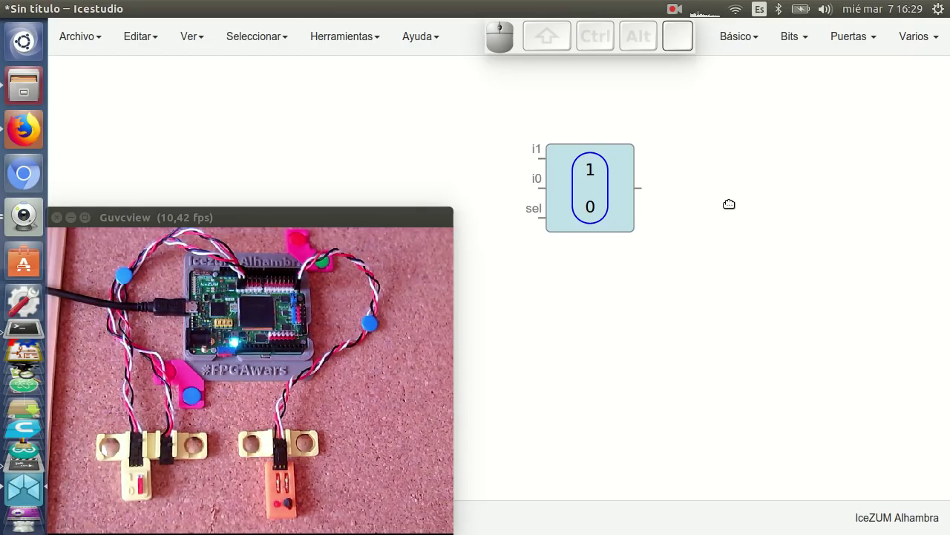
pyautogui.moveTo(582, 191); pyautogui.dragTo(687, 335)
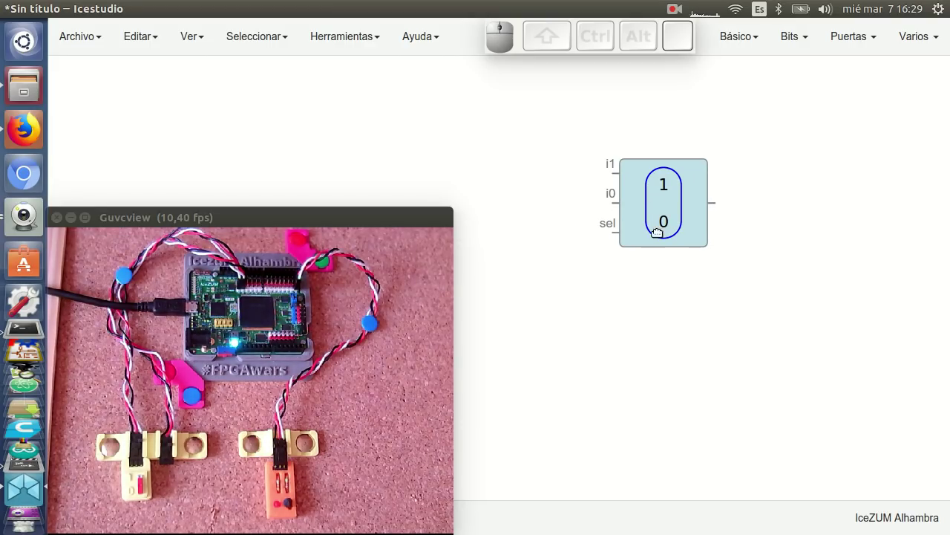
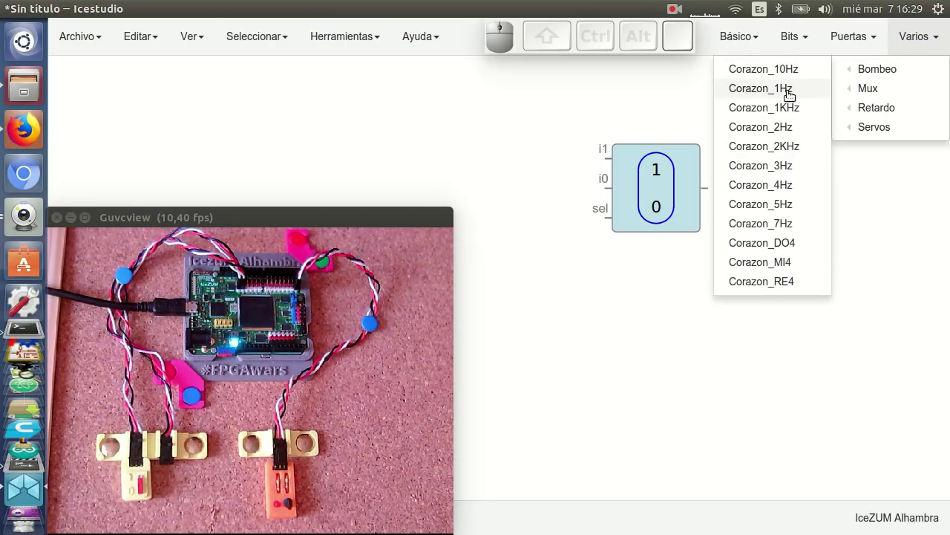
# - Add Corazon_1Hz and Corazon_4Hz heartbeat blocks for the mux's i0 and i1 inputs
pyautogui.click(791, 89)
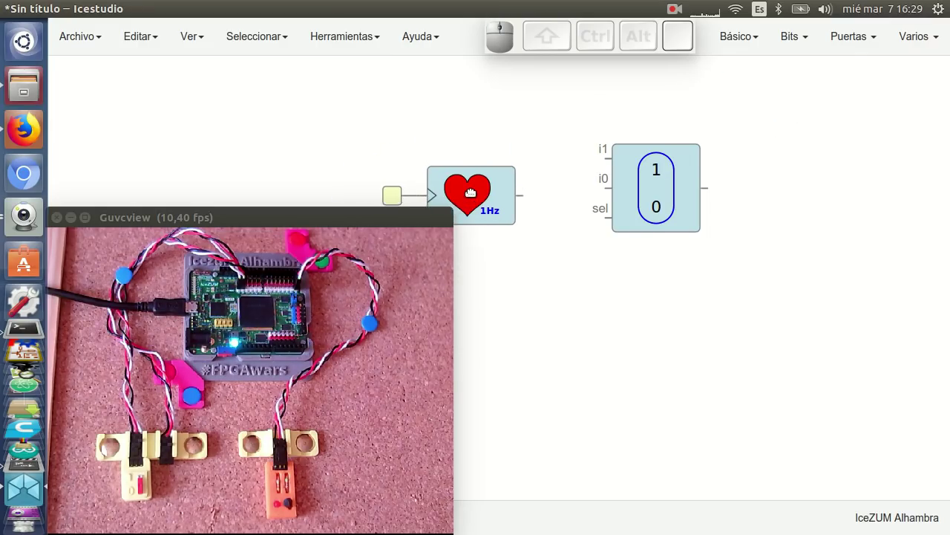
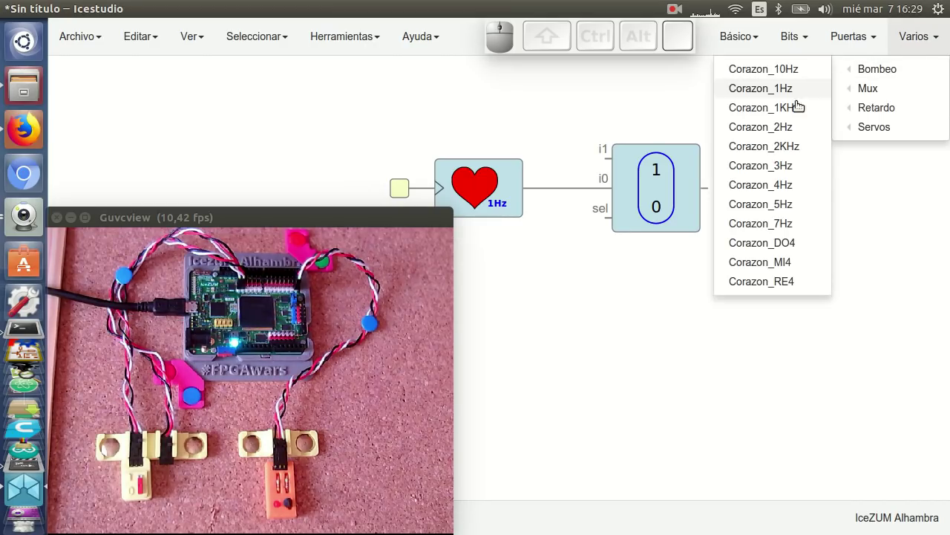
pyautogui.click(783, 182)
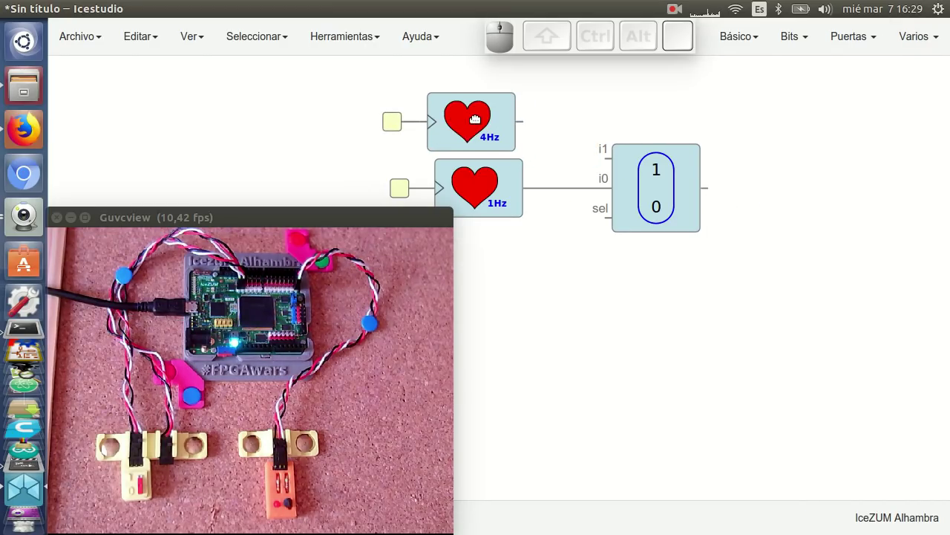
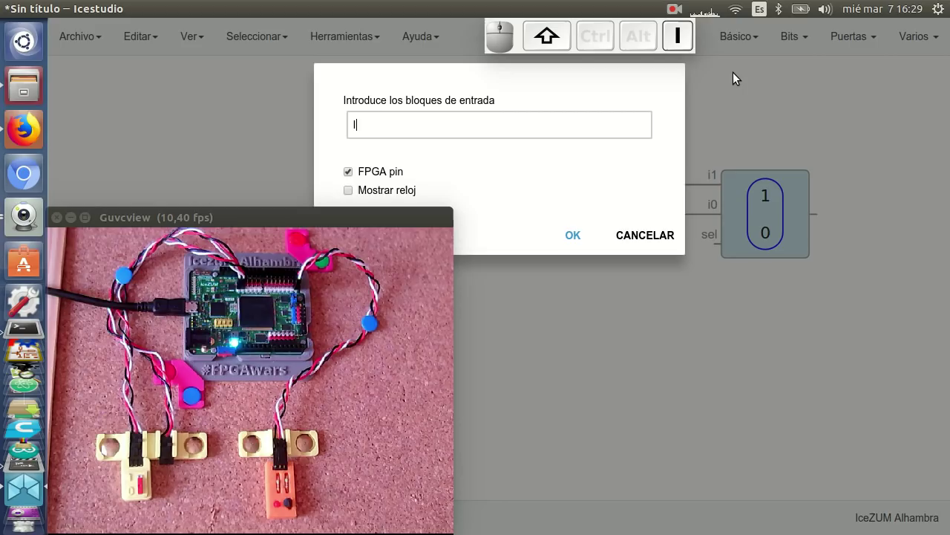
# - Add an input block named Interruptor below the heartbeats and assign it pin D13
pyautogui.press('Return')
pyautogui.click(589, 304)
pyautogui.click(619, 311)
pyautogui.press('shift+d')
pyautogui.press('shift+1')
pyautogui.press('shift+3')
pyautogui.click(590, 363)
# - Wire the Interruptor switch to the multiplexer's sel input and recentre the circuit
pyautogui.moveTo(653, 303); pyautogui.dragTo(772, 338)
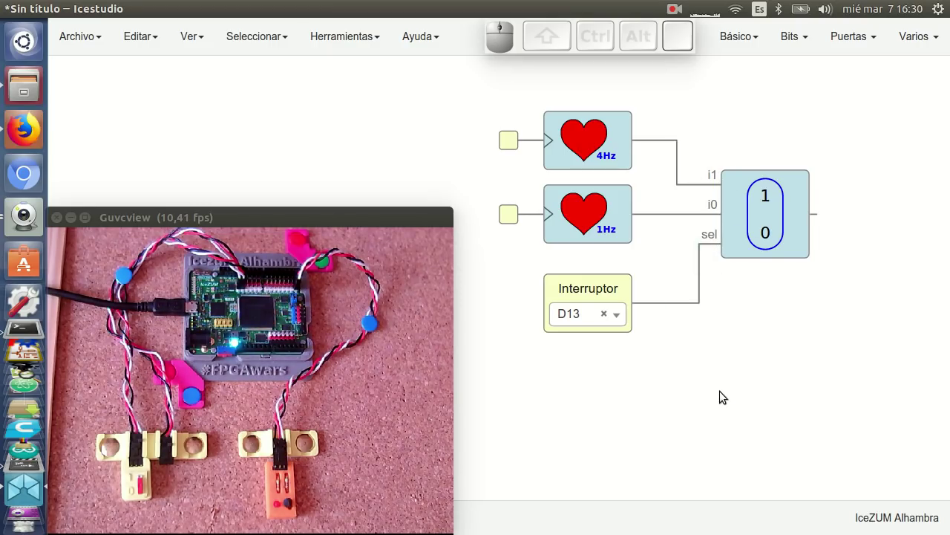
pyautogui.rightClick(802, 340)
pyautogui.scroll(-3)
pyautogui.moveTo(769, 322); pyautogui.dragTo(678, 280)
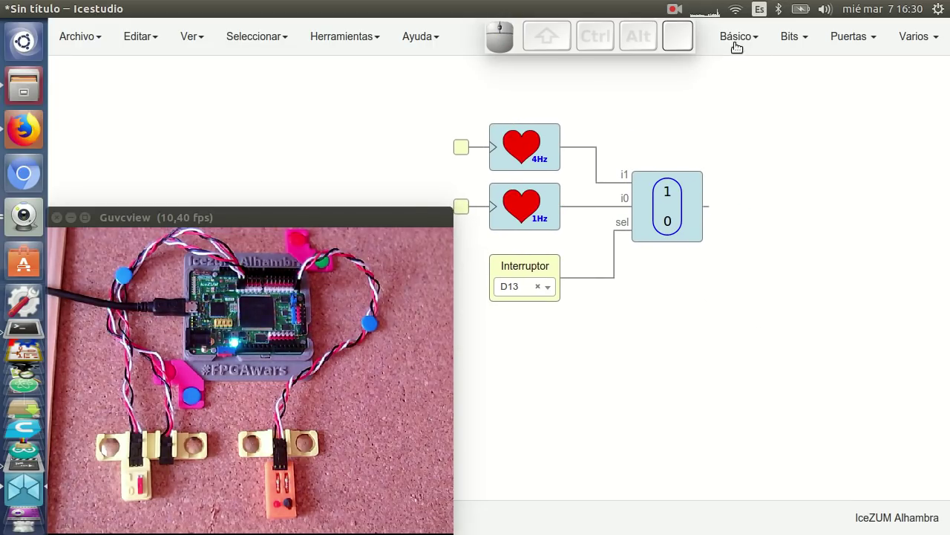
pyautogui.click(724, 85)
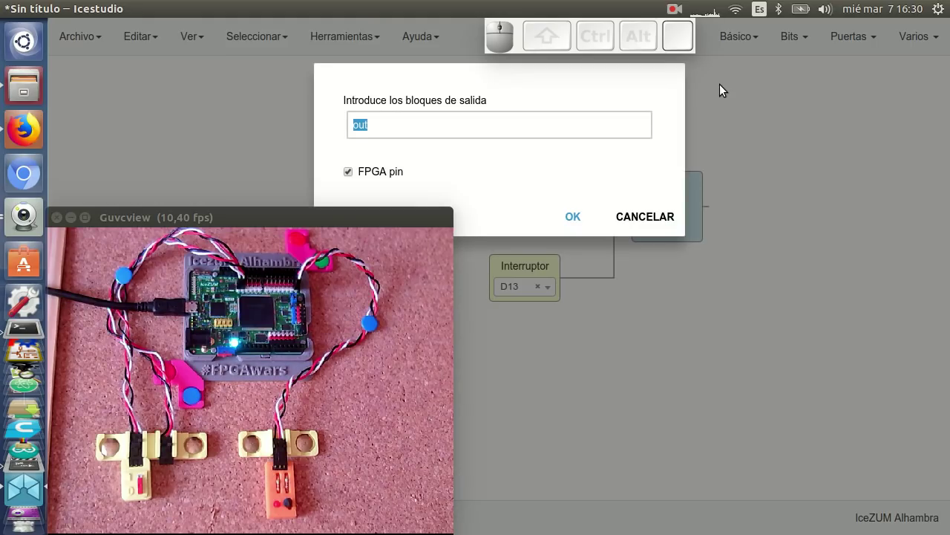
pyautogui.press('shift+Return')
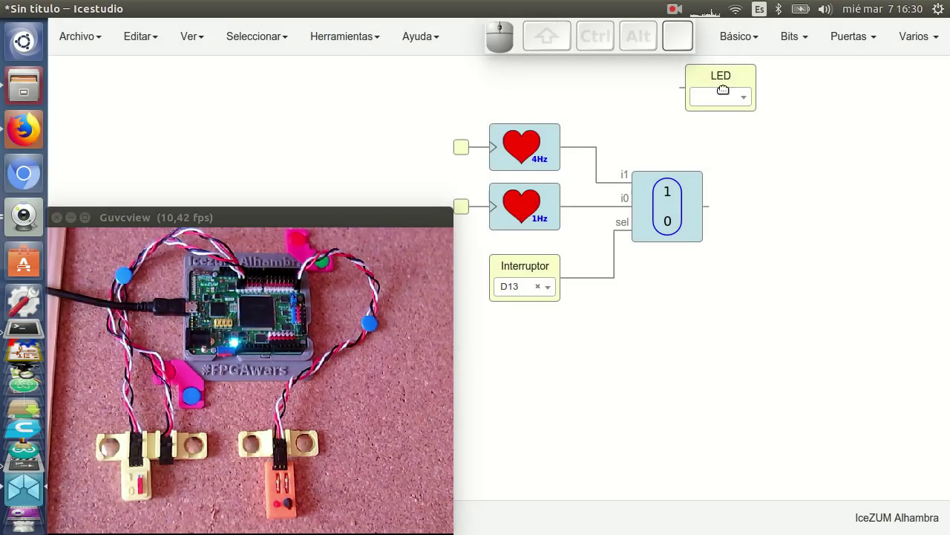
pyautogui.click(800, 208)
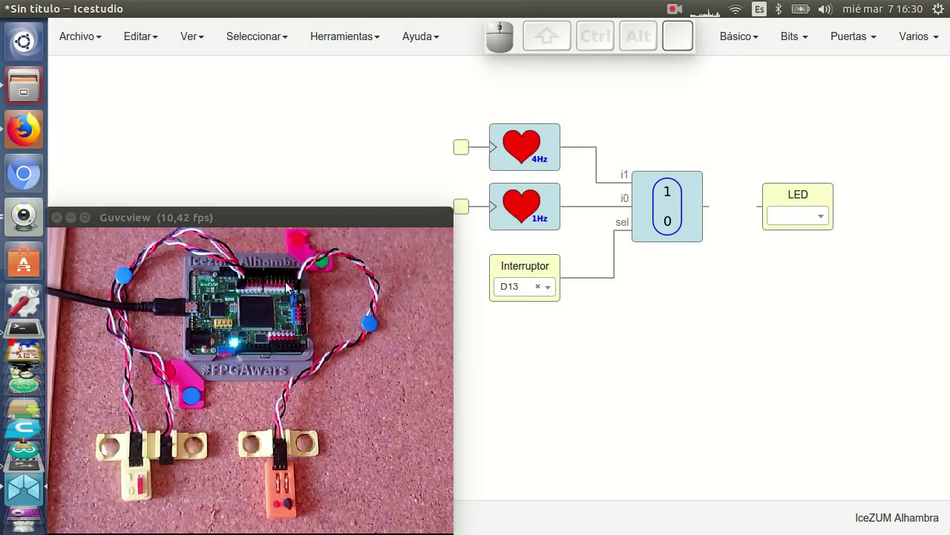
pyautogui.click(814, 214)
pyautogui.press('shift+s')
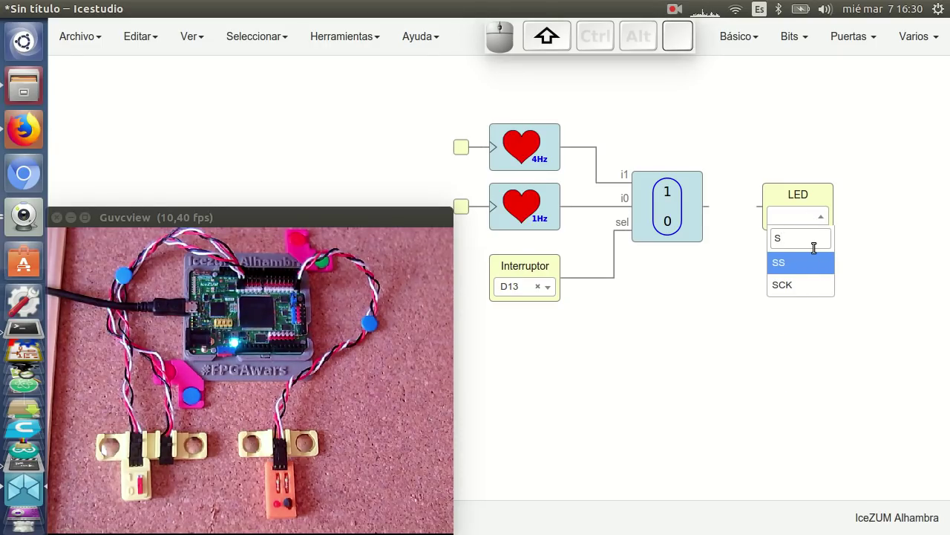
pyautogui.press('BackSpace')
pyautogui.press('shift+d')
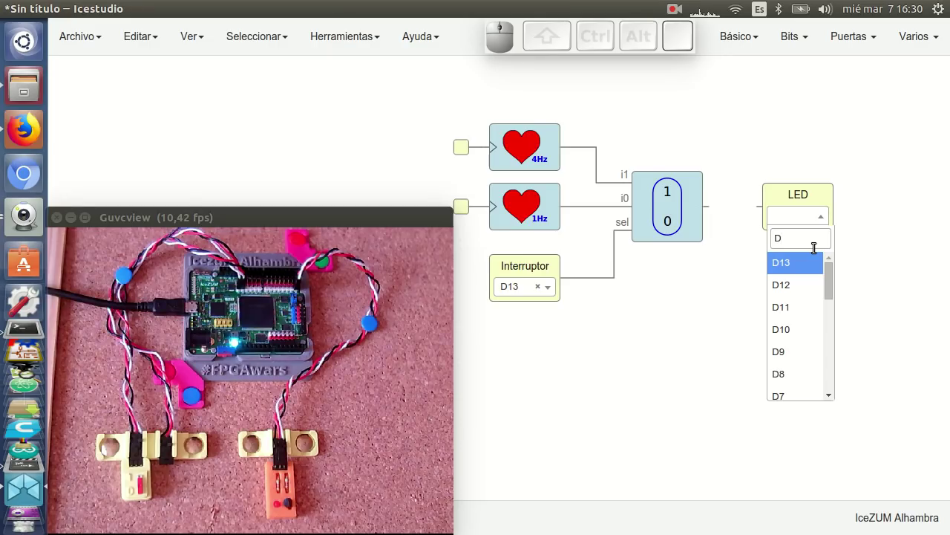
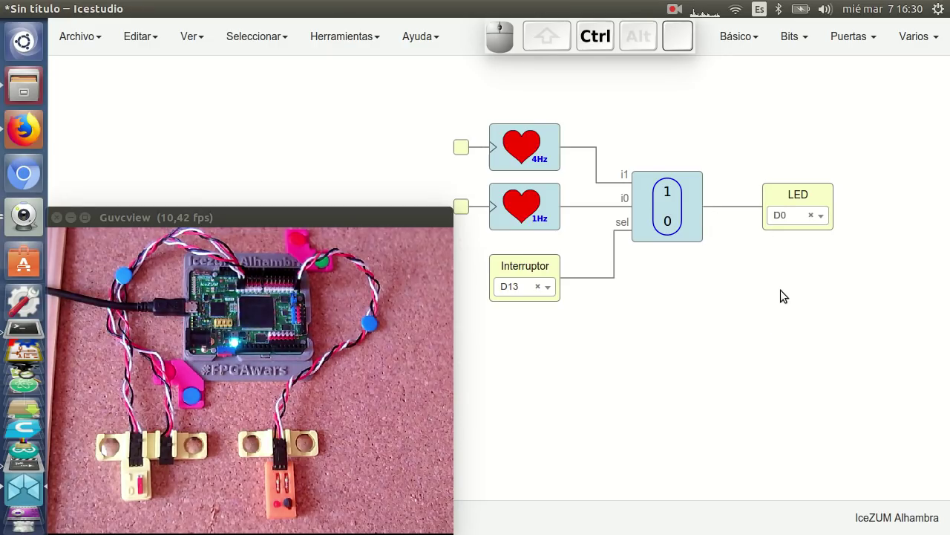
pyautogui.press('ctrl+u')
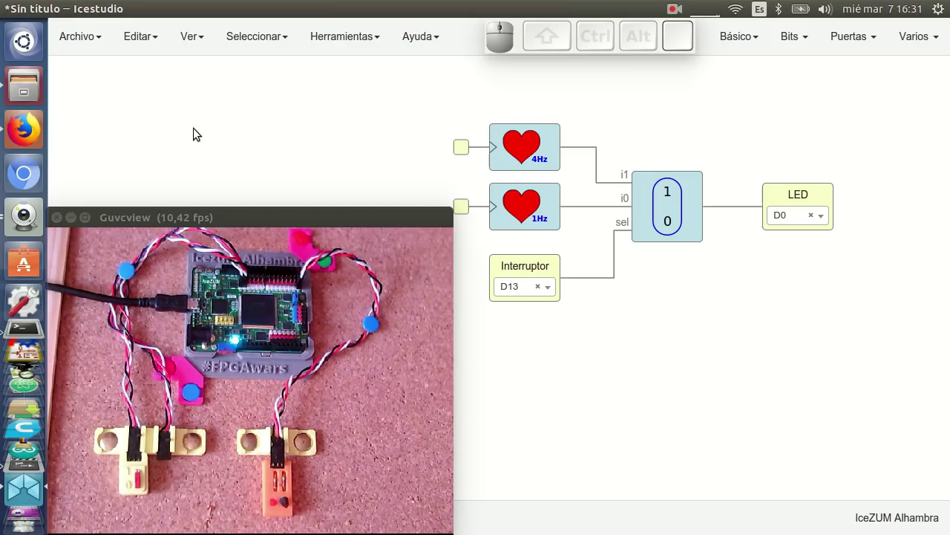
pyautogui.click(27, 128)
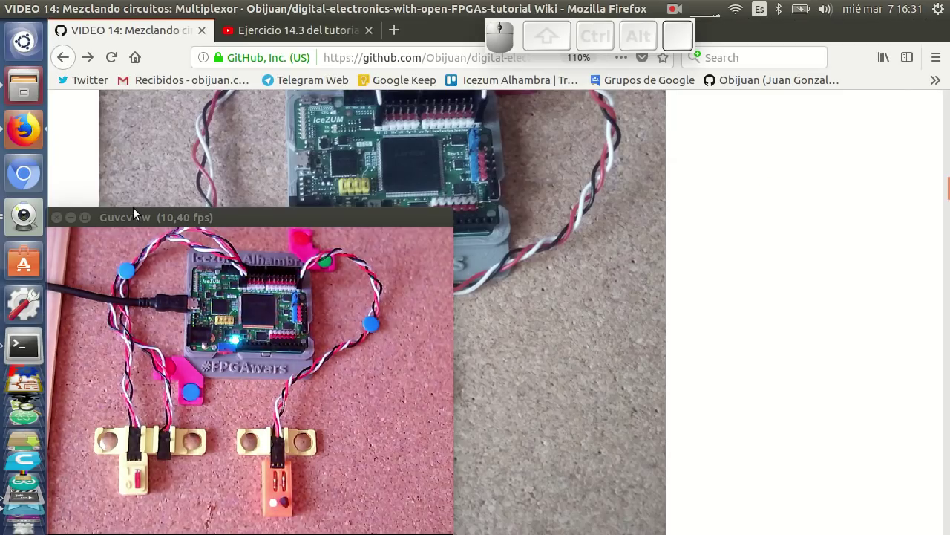
pyautogui.click(72, 219)
pyautogui.scroll(-3)
pyautogui.scroll(-3)
pyautogui.scroll(-3)
pyautogui.scroll(-3)
pyautogui.scroll(-3)
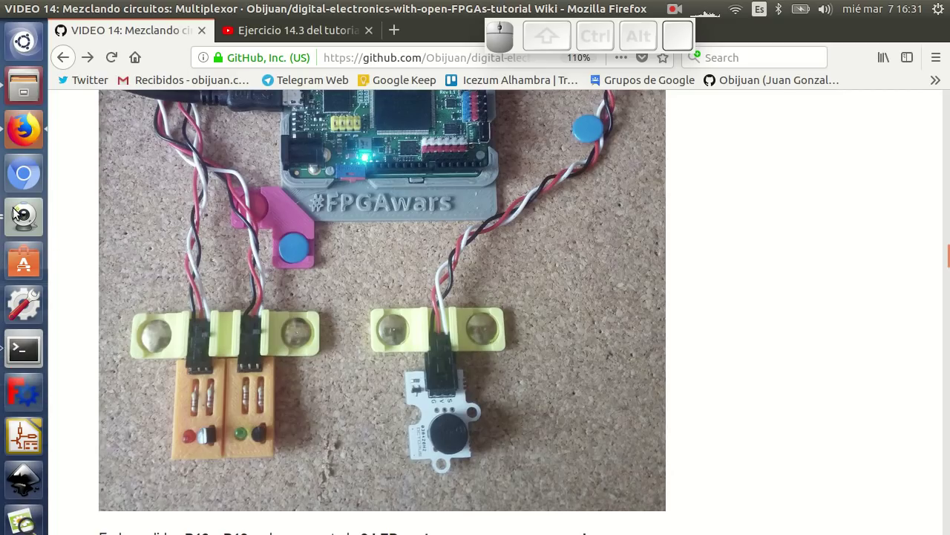
pyautogui.click(32, 225)
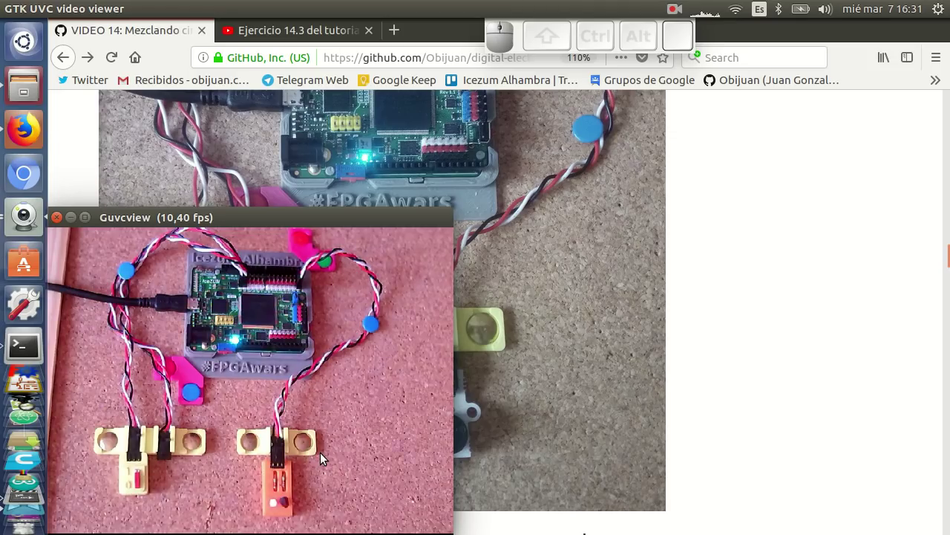
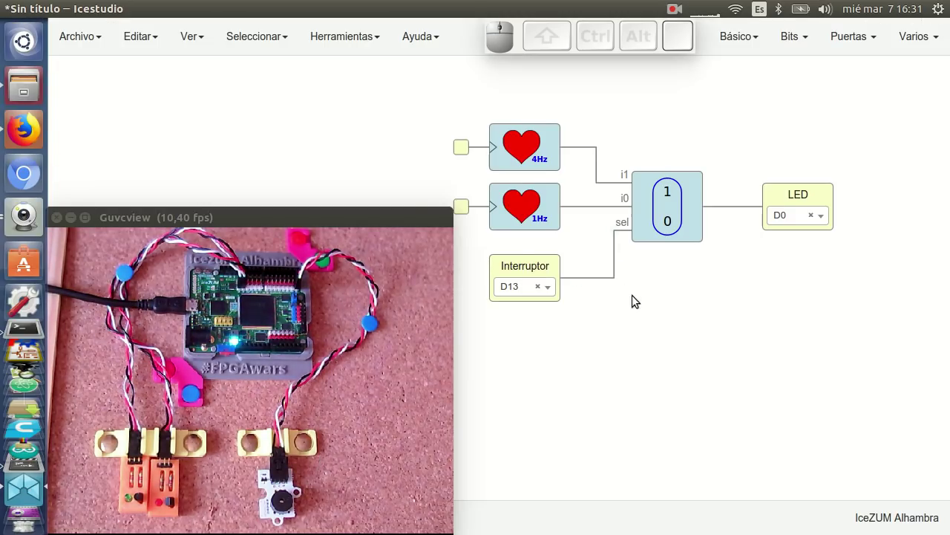
# - Browse Archivo > Ejemplos toward the 2-Sirena buzzer example
pyautogui.scroll(-3)
pyautogui.moveTo(664, 315); pyautogui.dragTo(232, 222)
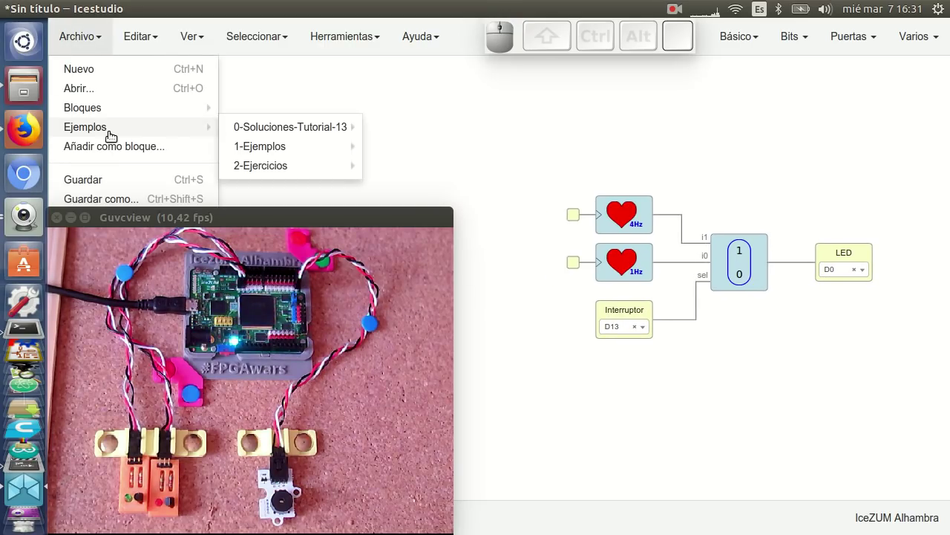
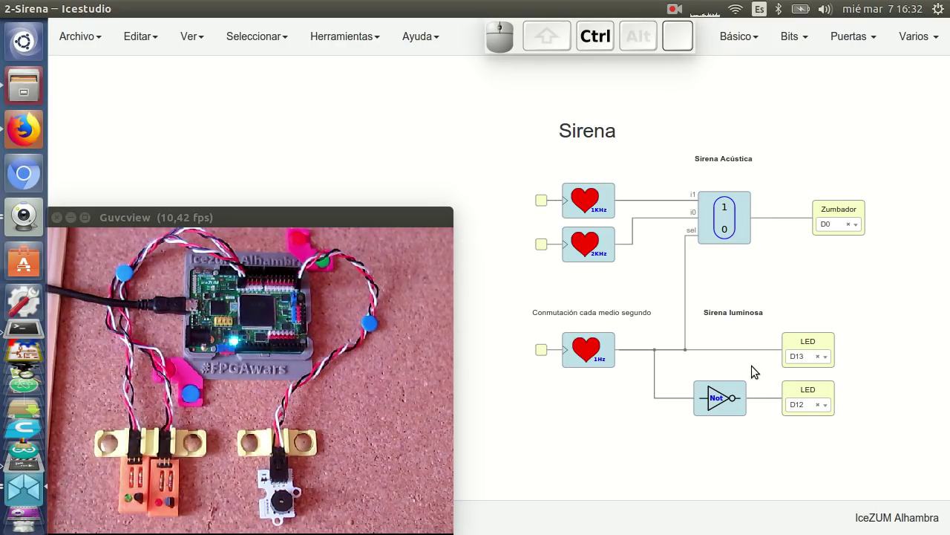
# - Upload the Sirena circuit to the IceZUM Alhambra board with Ctrl+U
pyautogui.press('ctrl+u')
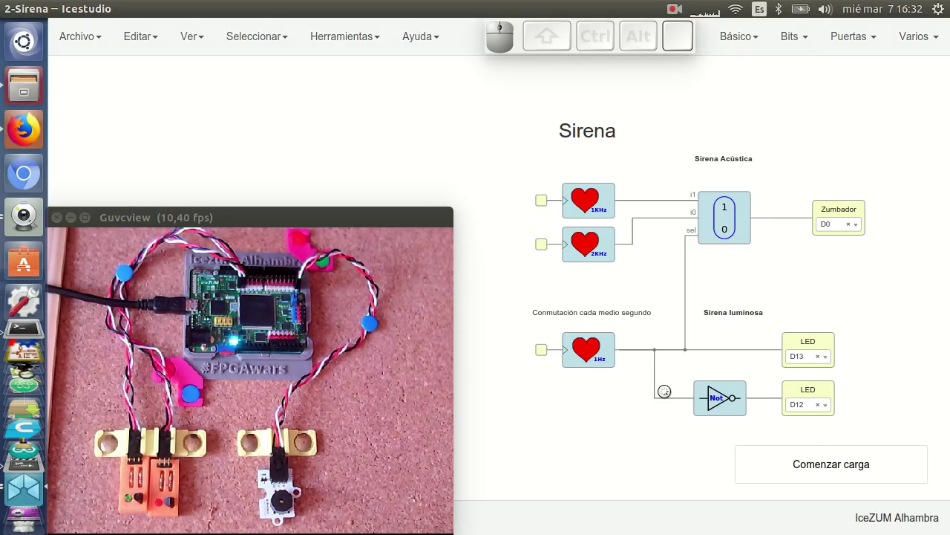
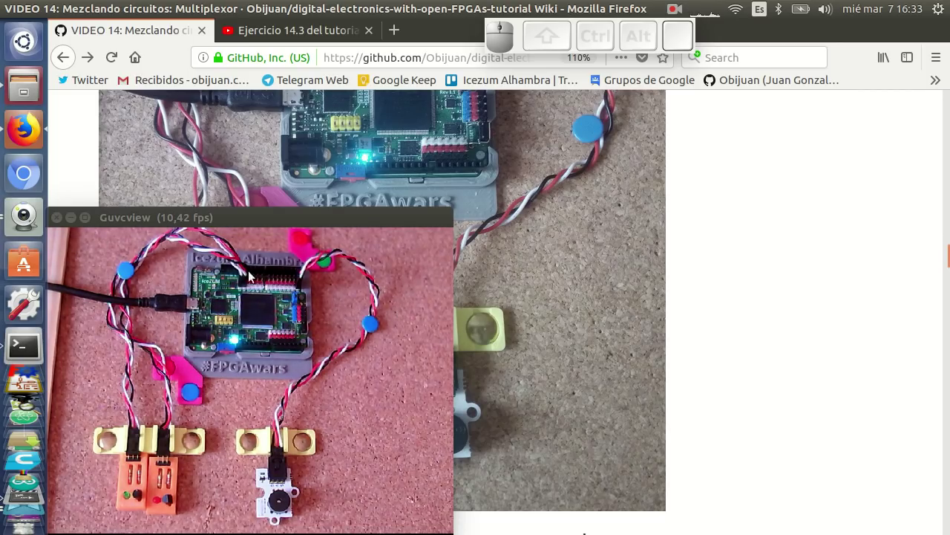
# - Scroll the tutorial to the Mux 4:1 diagram and its two-selection-bit truth table
pyautogui.click(69, 227)
pyautogui.scroll(-3)
pyautogui.scroll(-3)
pyautogui.scroll(3)
pyautogui.scroll(-3)
pyautogui.scroll(-3)
pyautogui.scroll(-3)
pyautogui.scroll(-3)
pyautogui.scroll(3)
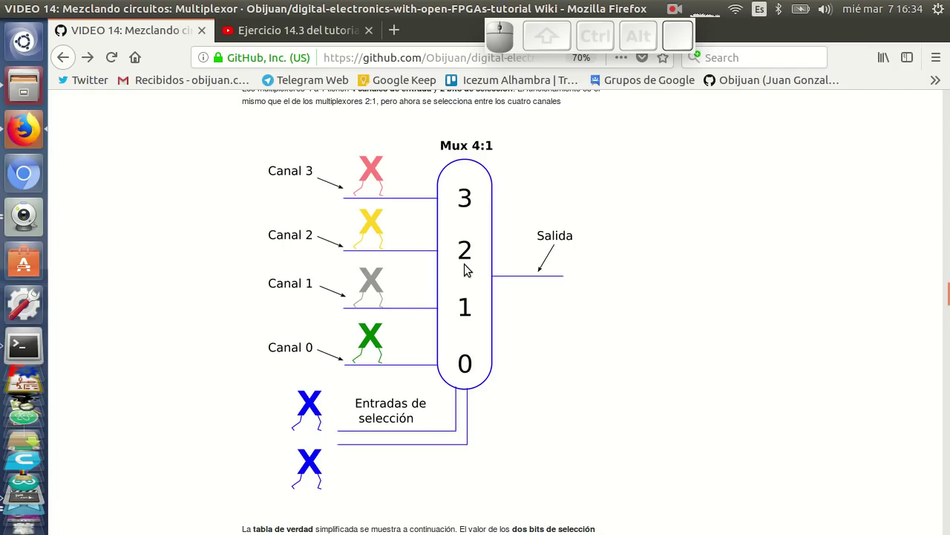
pyautogui.scroll(-3)
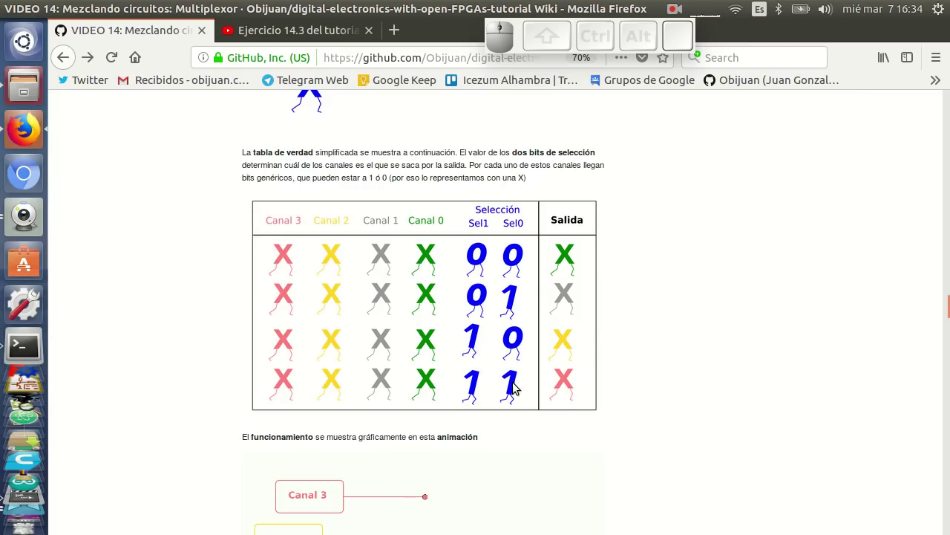
# - Scroll through Ejemplo 3: LED en 4 modos and its two-switch board photo, then return to Icestudio
pyautogui.scroll(-3)
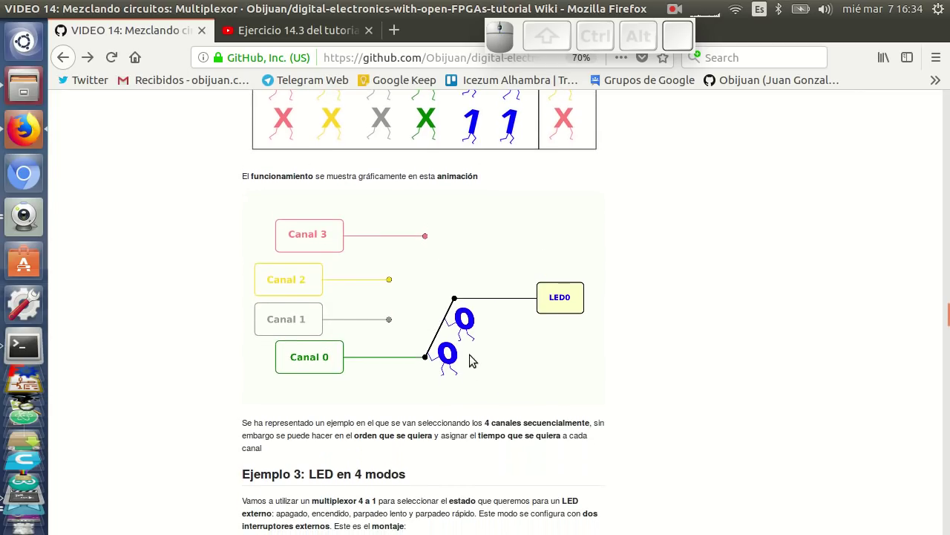
pyautogui.scroll(3)
pyautogui.scroll(-3)
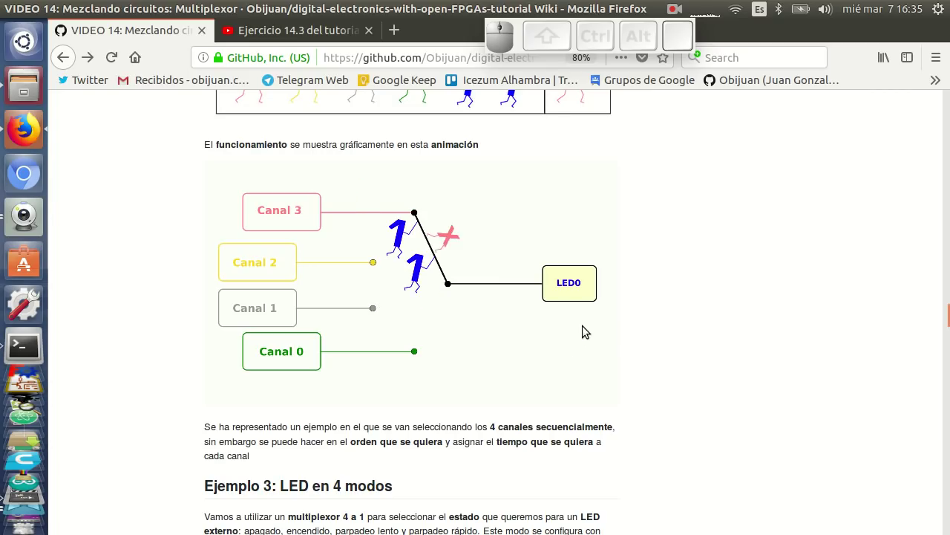
pyautogui.scroll(-3)
pyautogui.scroll(-3)
pyautogui.scroll(3)
pyautogui.scroll(-3)
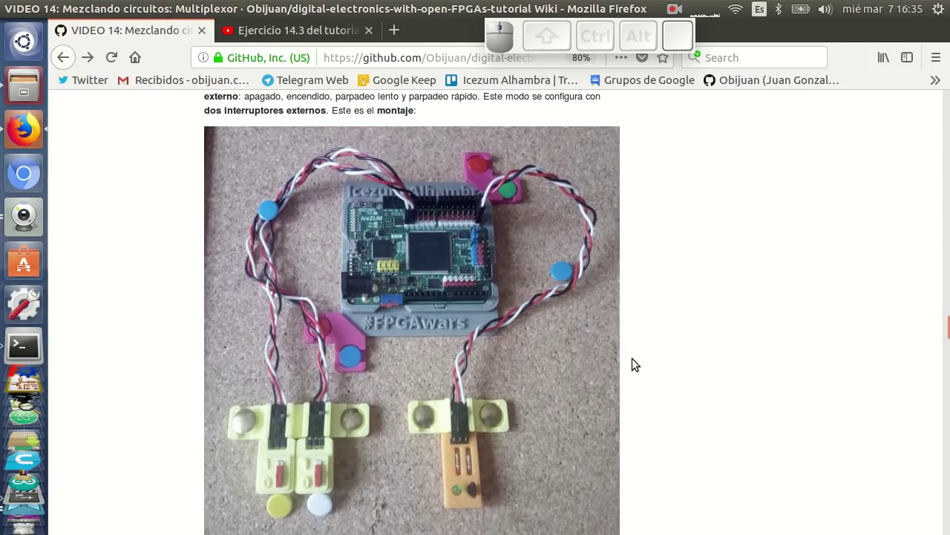
pyautogui.scroll(-3)
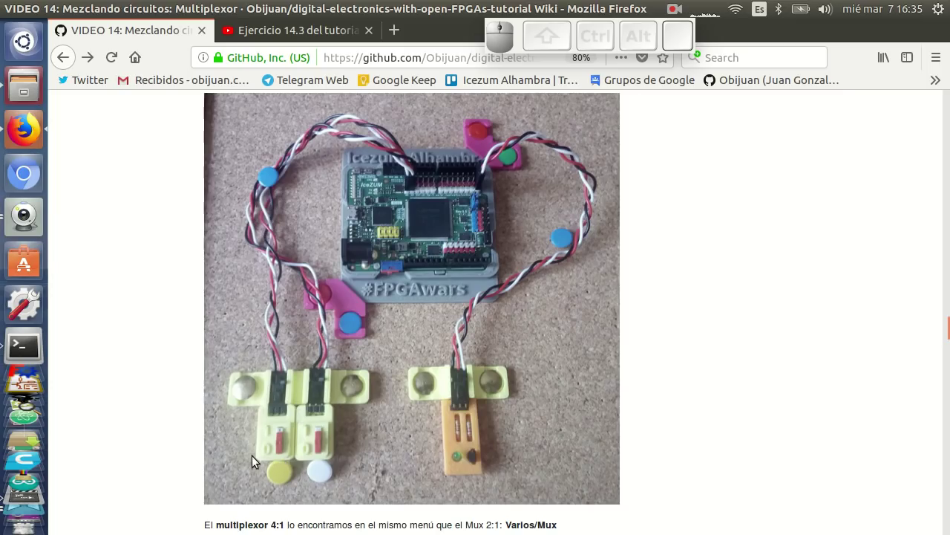
pyautogui.click(28, 424)
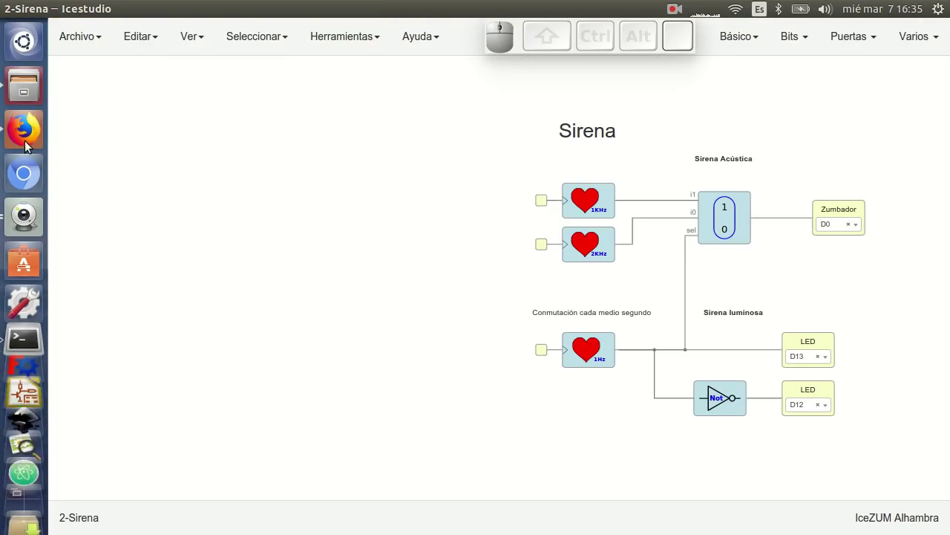
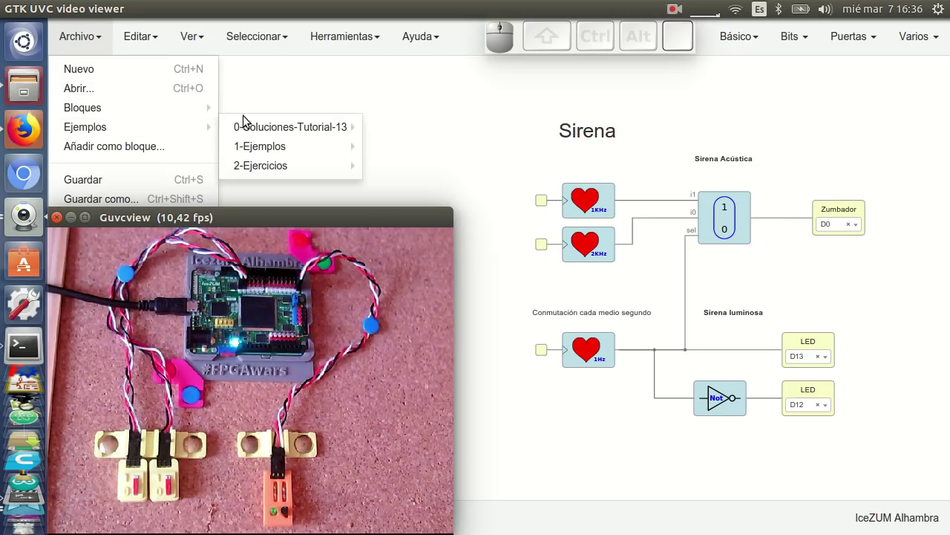
pyautogui.click(434, 184)
pyautogui.rightClick(709, 224)
pyautogui.scroll(-3)
pyautogui.moveTo(815, 206); pyautogui.dragTo(782, 199)
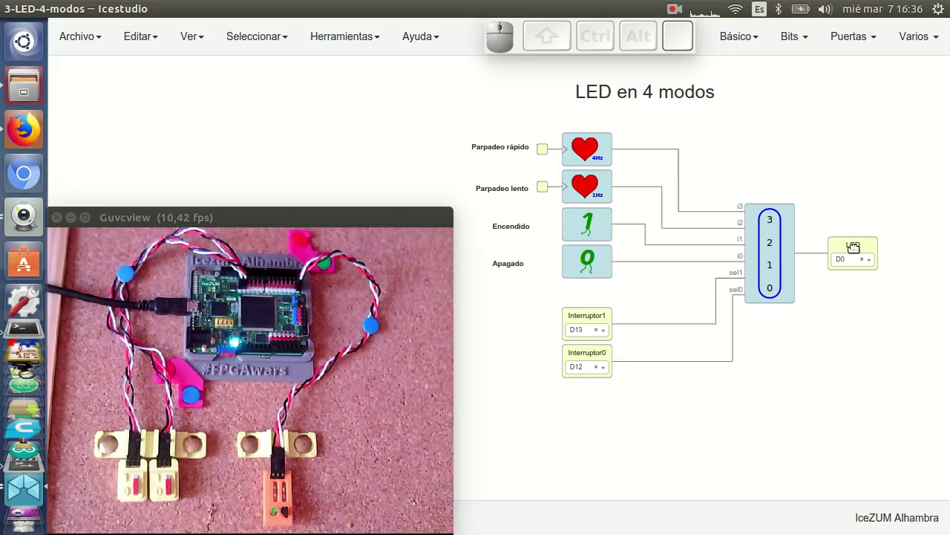
pyautogui.press('ctrl+u')
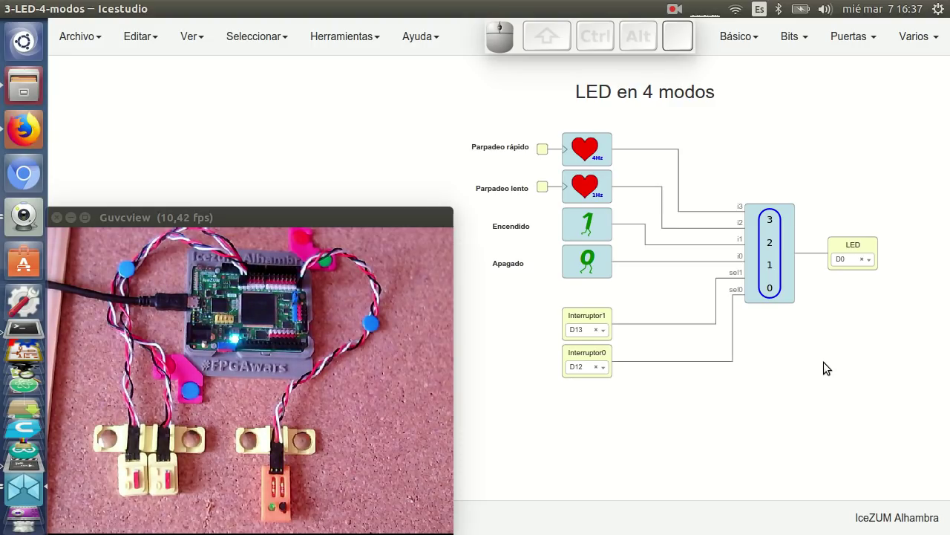
pyautogui.click(26, 130)
pyautogui.click(135, 220)
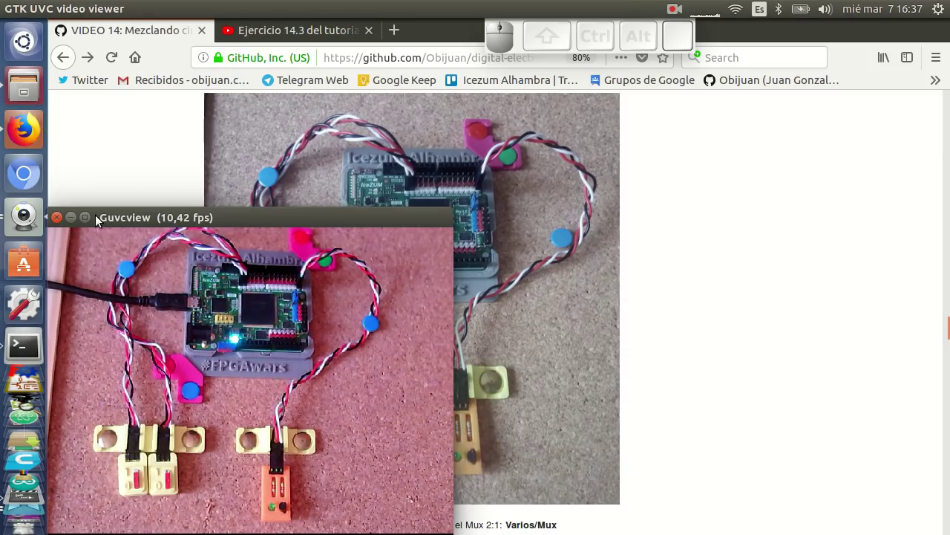
pyautogui.click(73, 219)
pyautogui.scroll(-3)
pyautogui.scroll(-3)
pyautogui.scroll(-3)
pyautogui.scroll(-3)
pyautogui.scroll(-3)
pyautogui.scroll(-3)
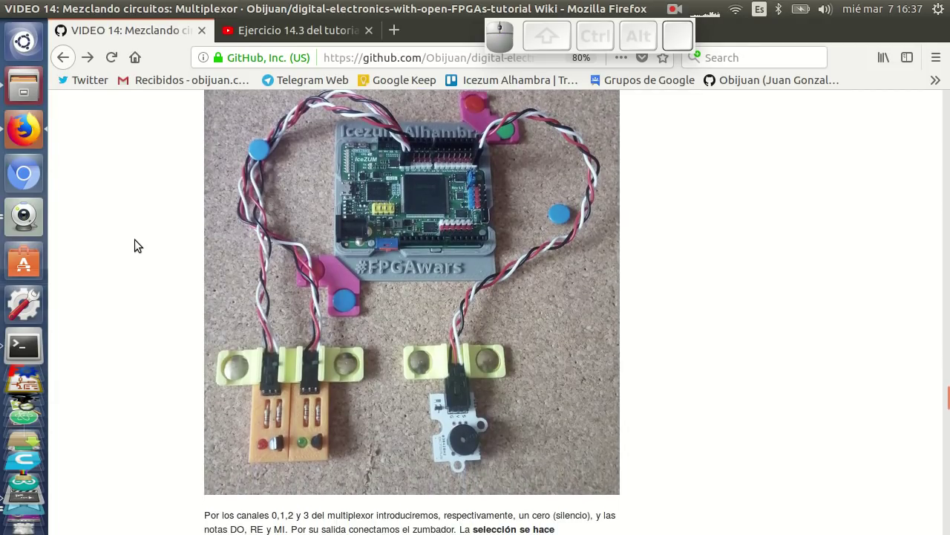
pyautogui.scroll(3)
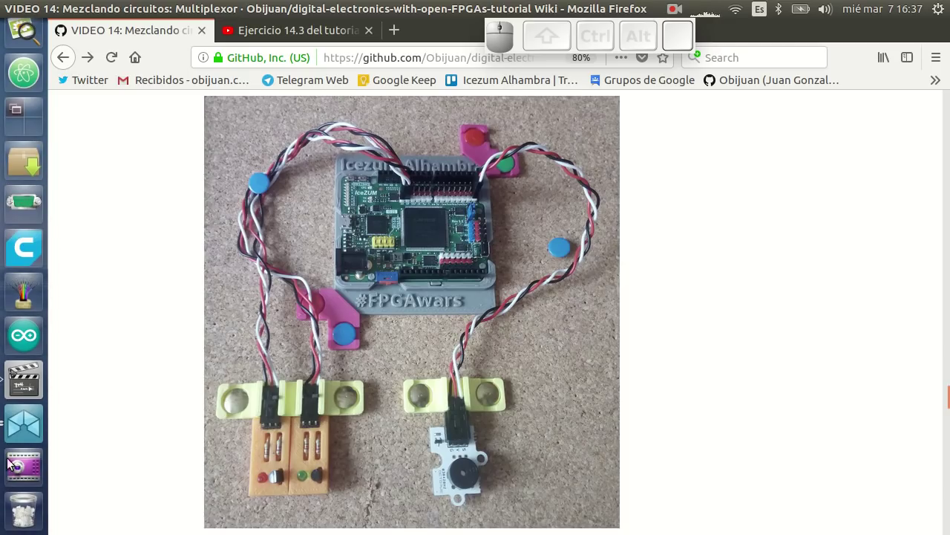
pyautogui.click(15, 432)
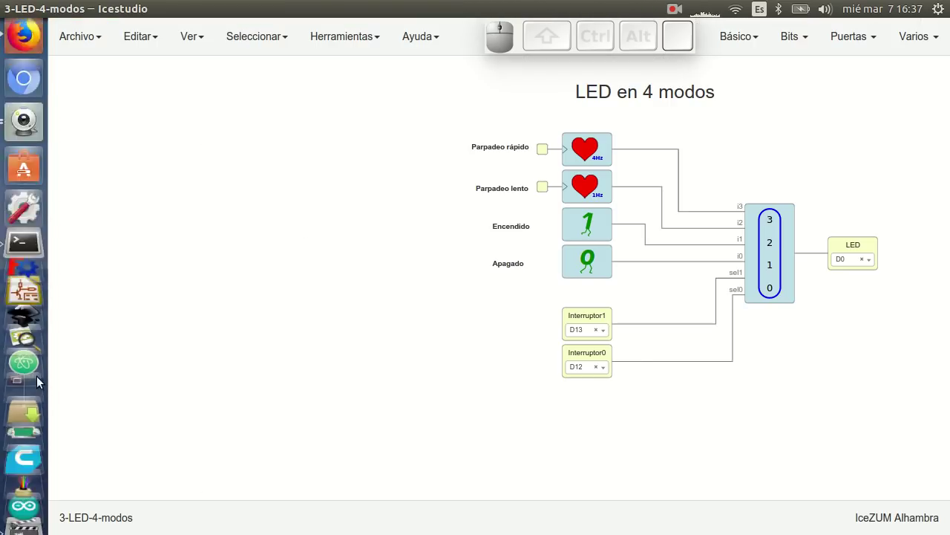
# - Bring the Guvcview webcam view back on screen showing the buzzer board
pyautogui.click(23, 221)
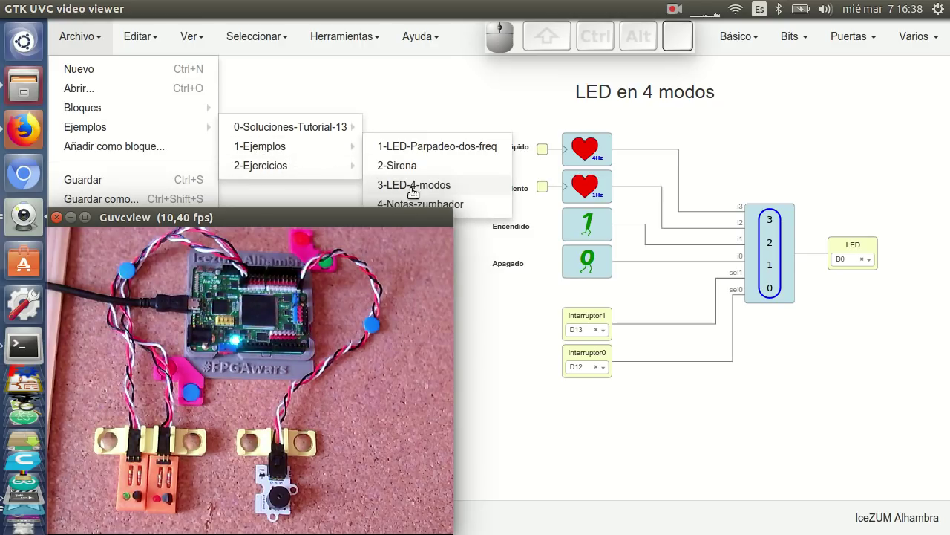
# - Load the 4-Notas-zumbador example and center the three-note player circuit on the canvas
pyautogui.click(470, 204)
pyautogui.middleClick(470, 204)
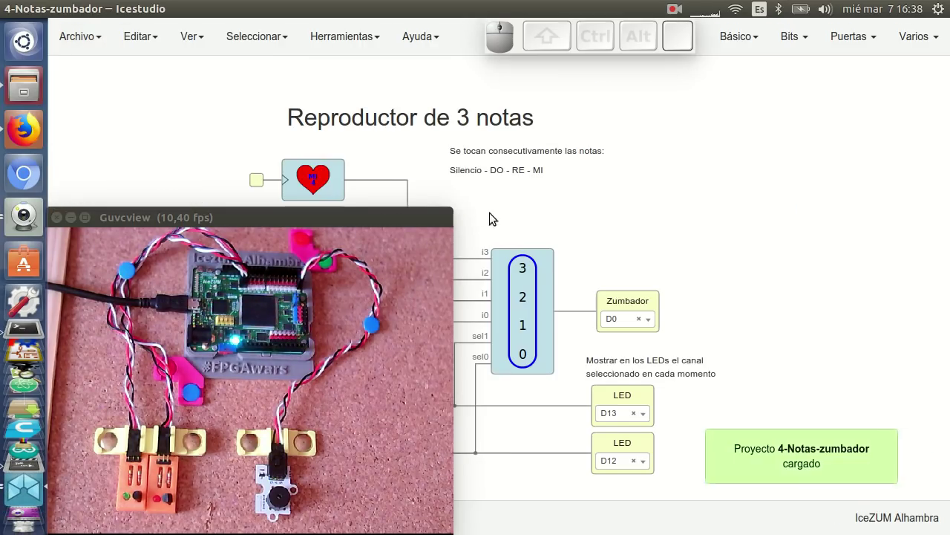
pyautogui.moveTo(674, 211); pyautogui.dragTo(803, 192)
pyautogui.scroll(-3)
pyautogui.moveTo(813, 193); pyautogui.dragTo(690, 267)
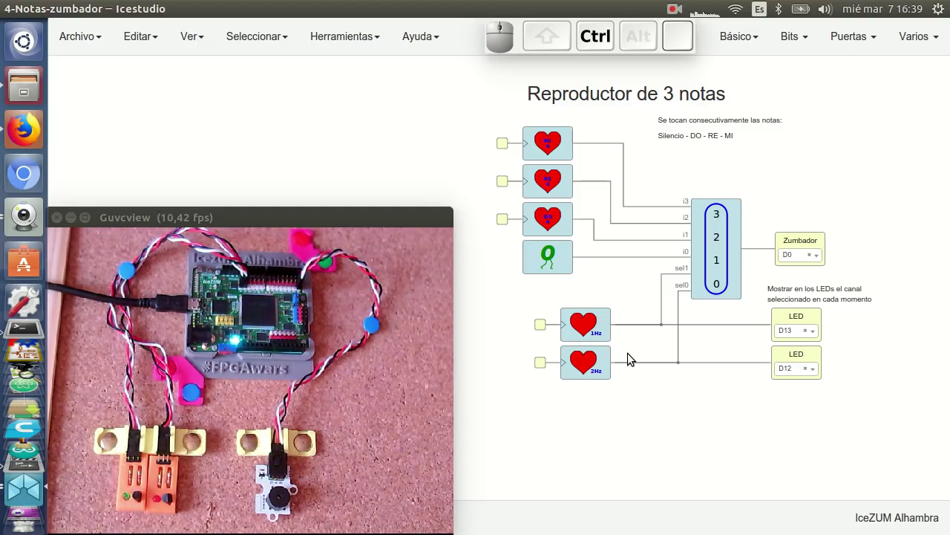
# - Upload the note player circuit to the board and bring the webcam view forward
pyautogui.press('ctrl+u')
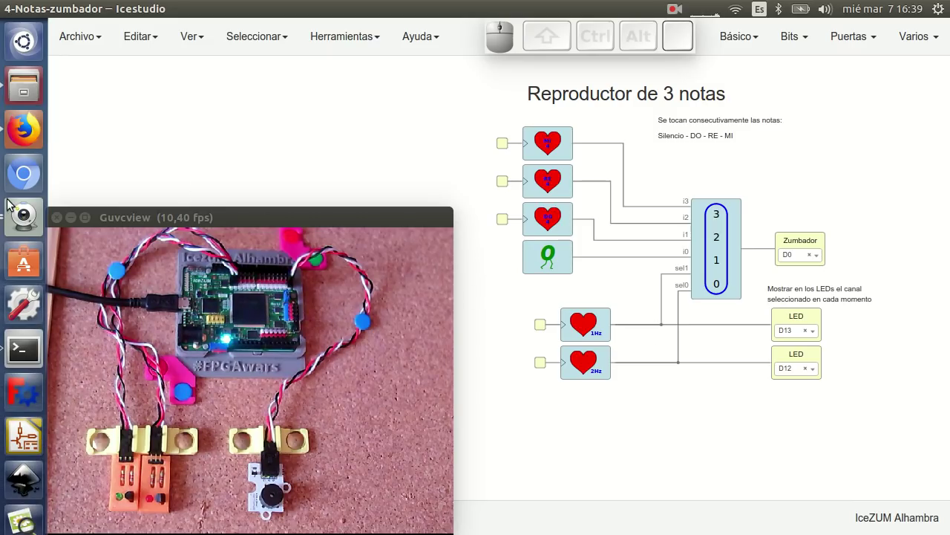
pyautogui.click(22, 217)
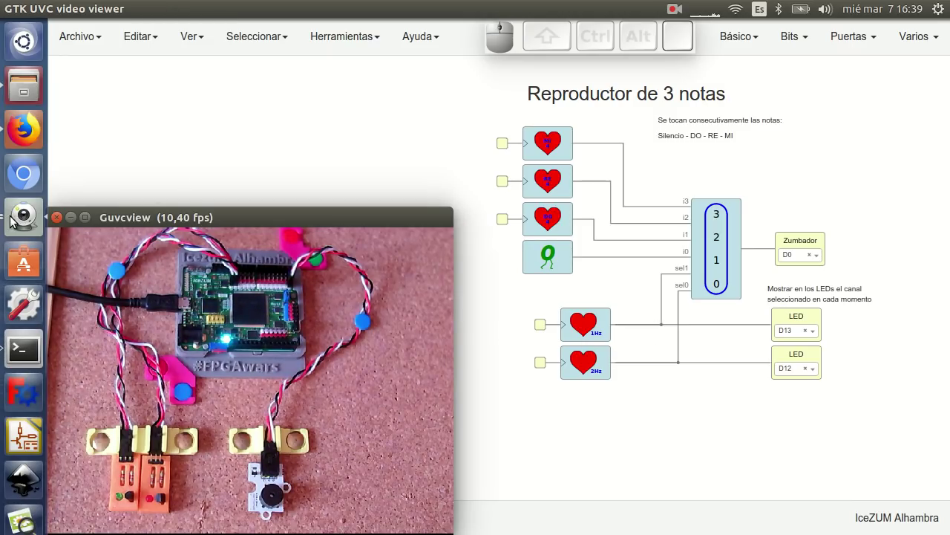
# - Switch to the VIDEO 14 tutorial in Firefox and scroll down to the Ejercicios propuestos section
pyautogui.click(24, 139)
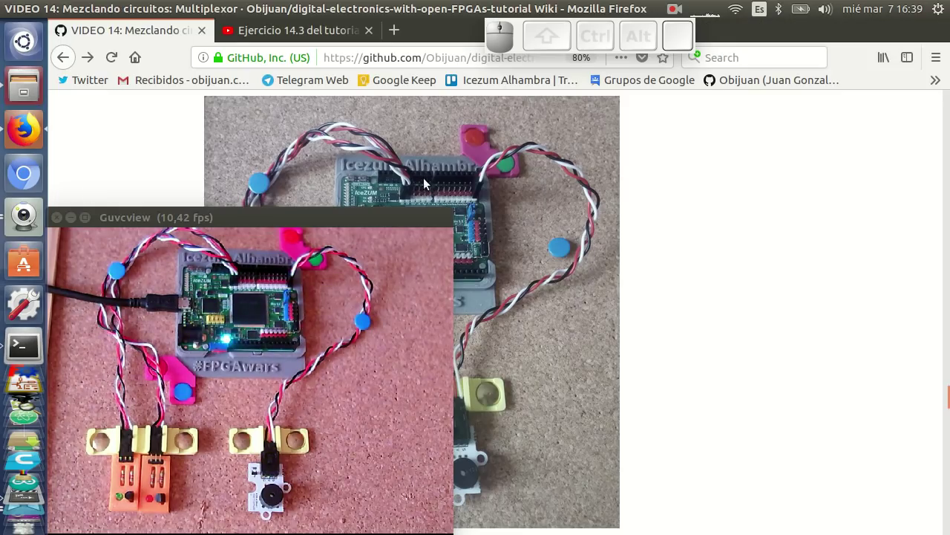
pyautogui.click(71, 219)
pyautogui.scroll(-3)
pyautogui.scroll(-3)
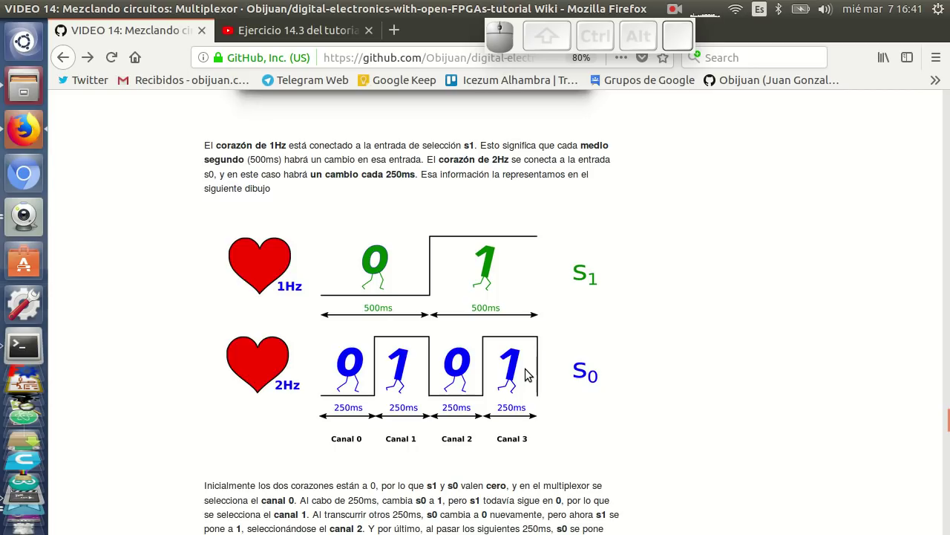
pyautogui.scroll(-3)
pyautogui.scroll(-3)
# - Scroll through the proposed exercises to the Franky video embed and Ejercicio 4
pyautogui.scroll(-3)
pyautogui.scroll(3)
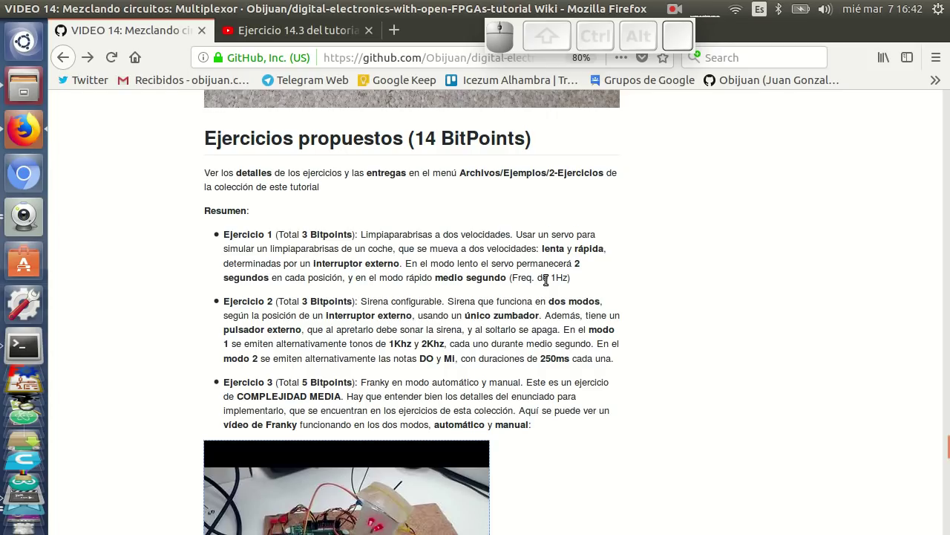
pyautogui.scroll(-3)
pyautogui.scroll(-3)
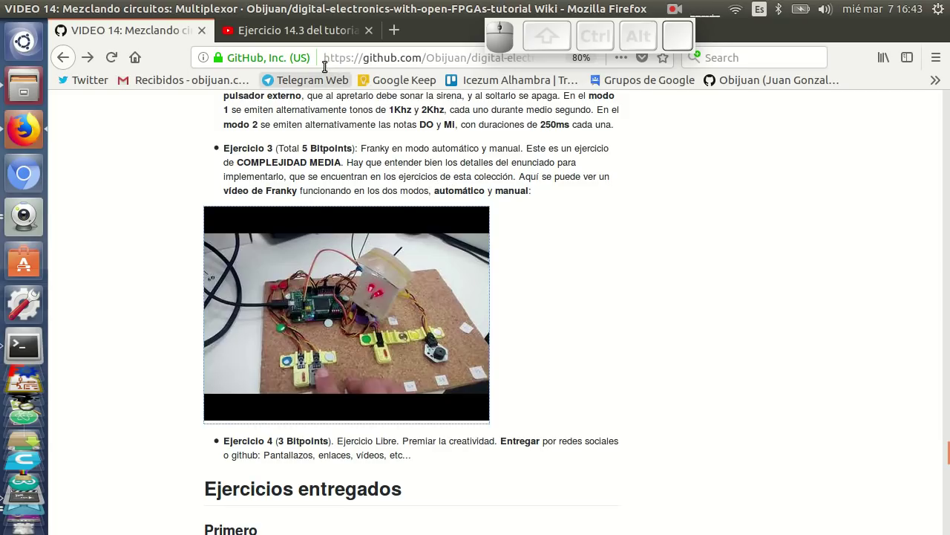
# - Play the Ejercicio 14.3 Franky video on YouTube and raise the system volume
pyautogui.click(311, 34)
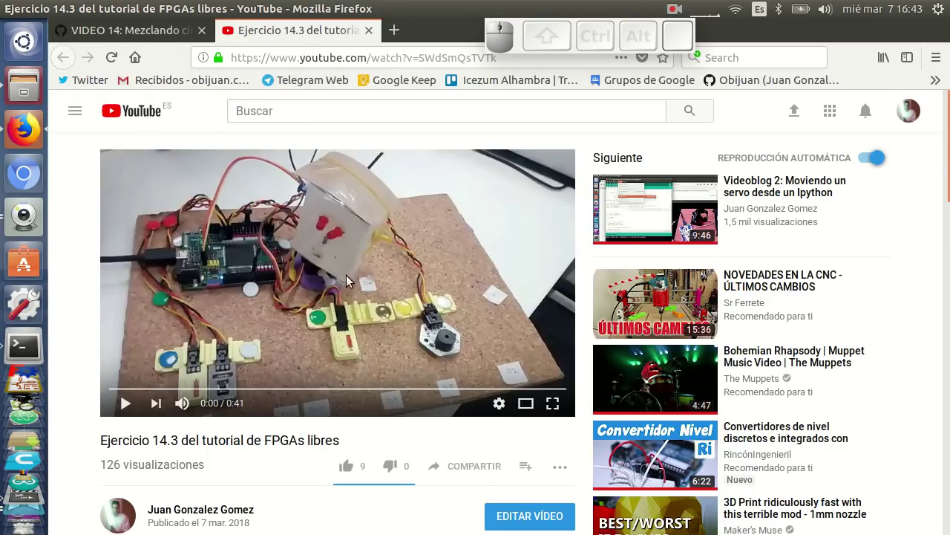
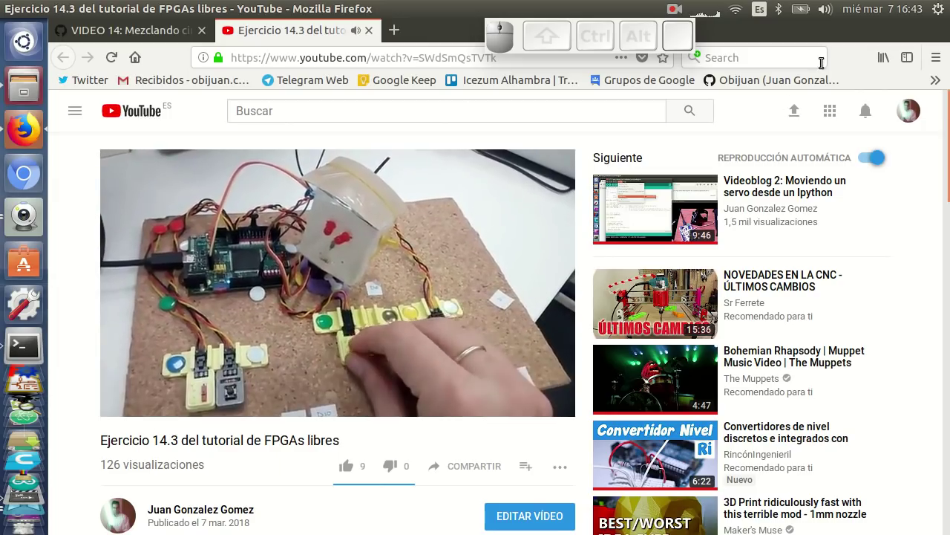
pyautogui.click(830, 12)
pyautogui.moveTo(848, 49); pyautogui.dragTo(924, 48)
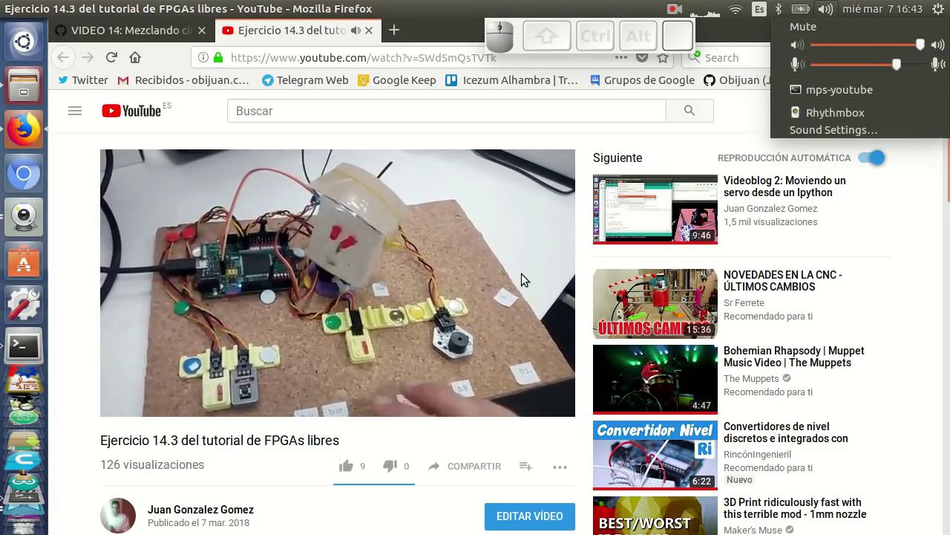